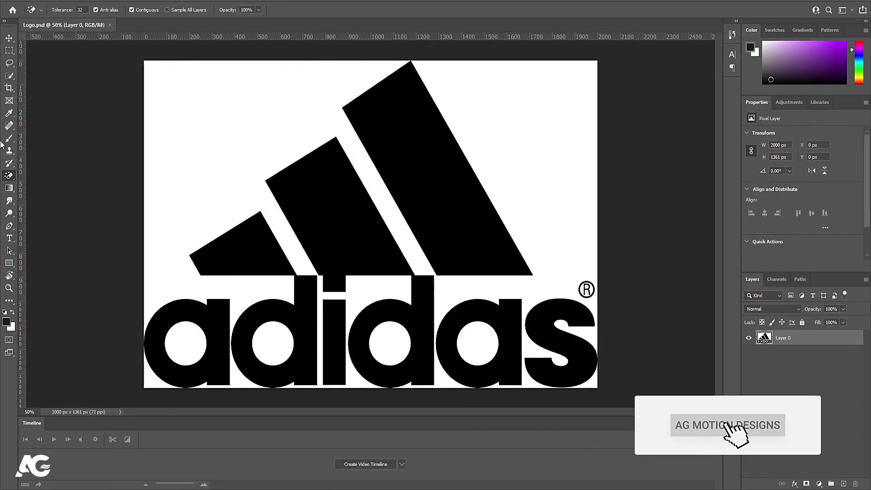
Step: Delete the white background and the white inside the letters, leaving the logo on transparency
click(9, 42)
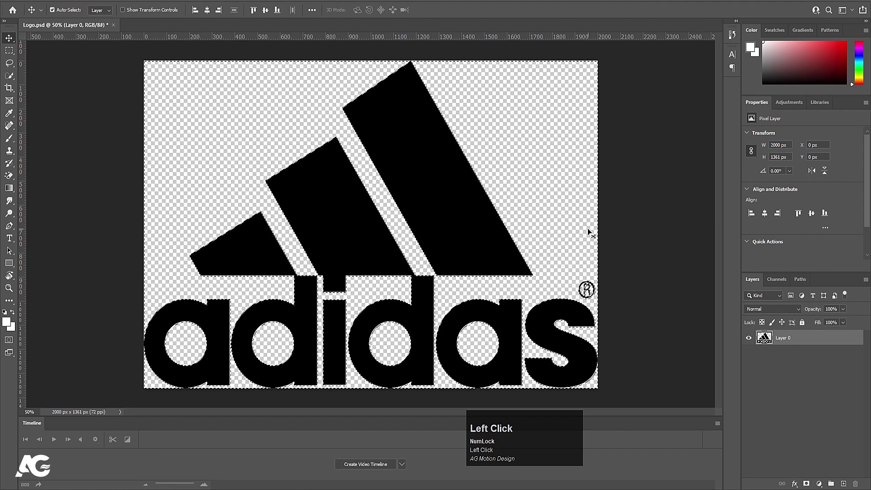
key(ctrl+Num_Lock)
click(593, 233)
key(ctrl+d)
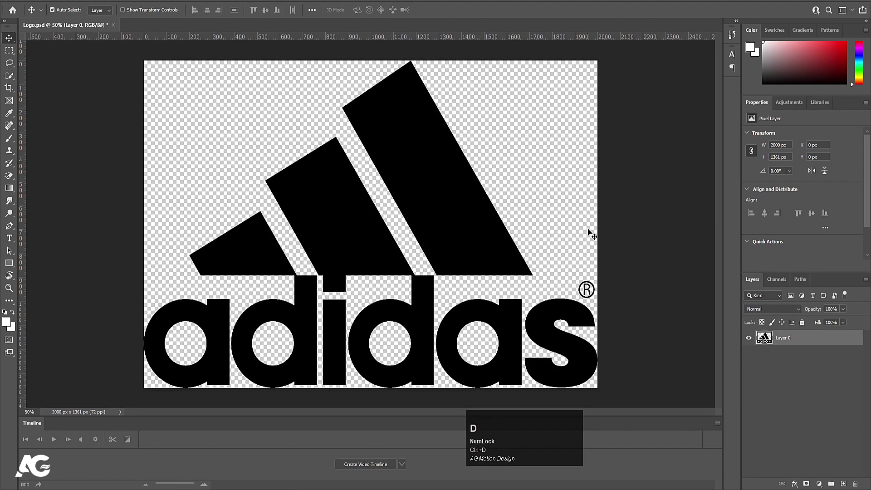
key(ctrl+s)
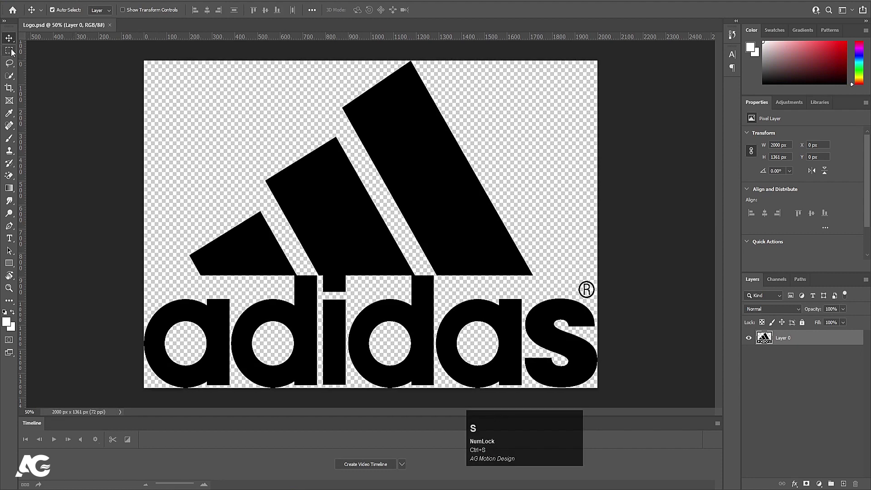
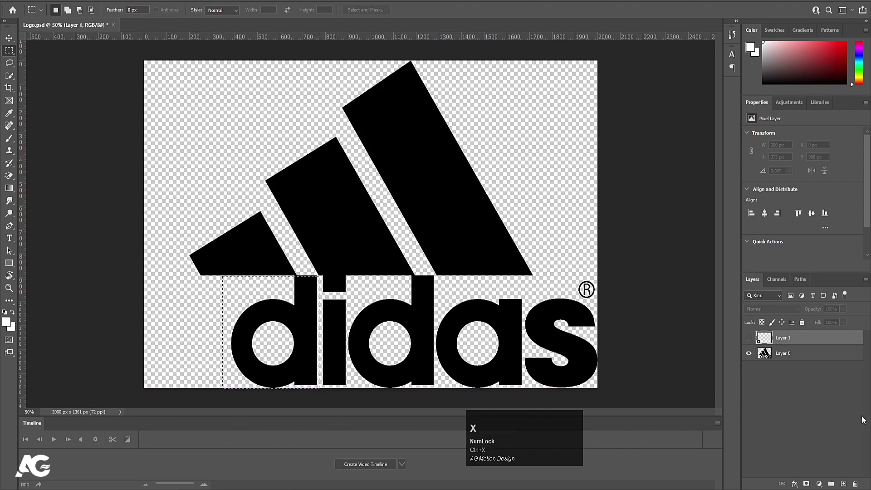
Step: Return to the original logo layer to continue cutting out the next letter
click(803, 352)
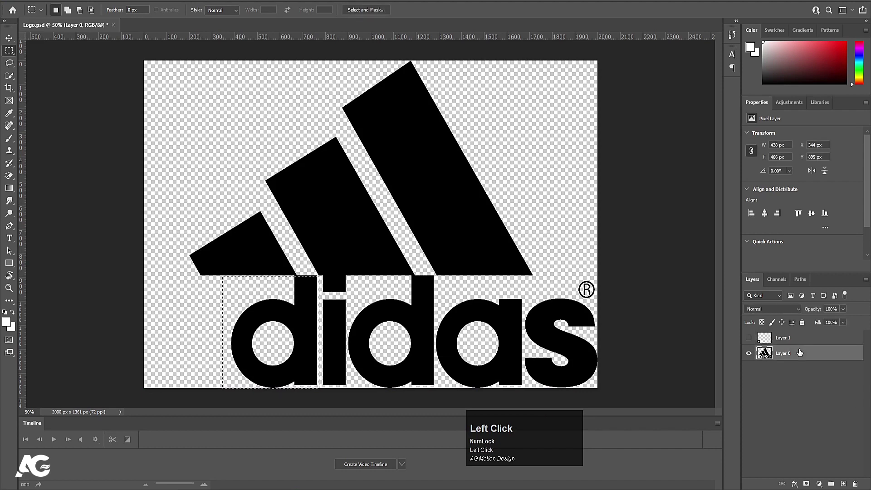
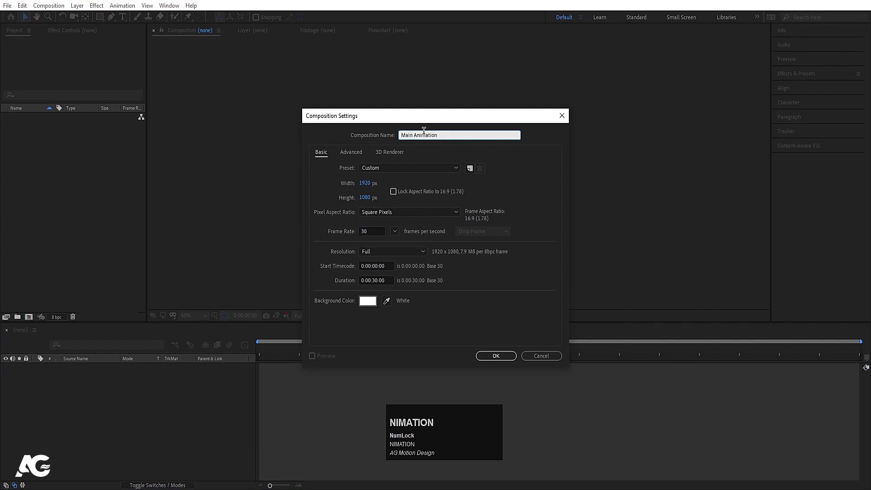
Step: Adjust the Main Animation composition height toward the 1920×1080 size
click(373, 189)
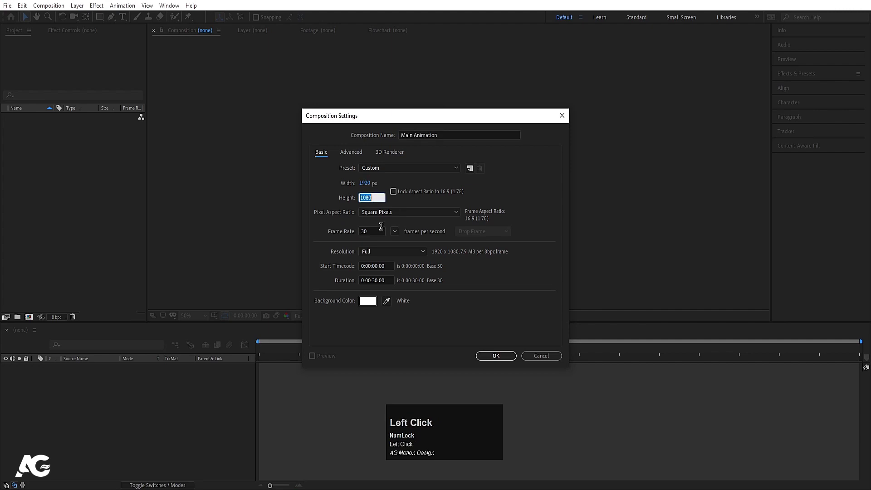
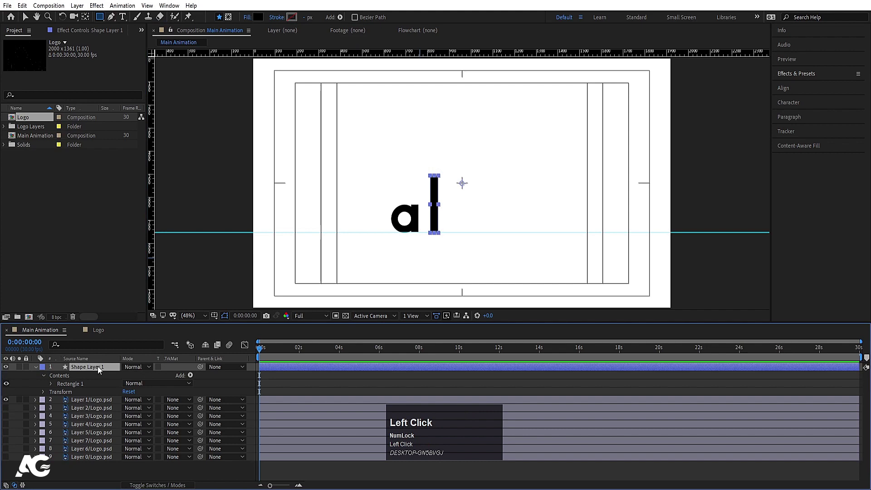
Step: Anchor the bar at its base and keyframe its Y scale from 0 to full over about a second
scroll(up, 3)
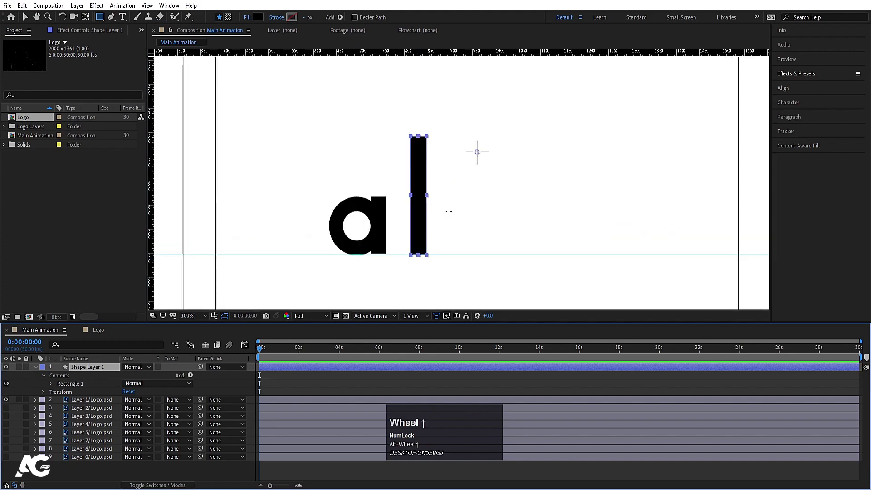
drag(88, 20, 146, 374)
key(s)
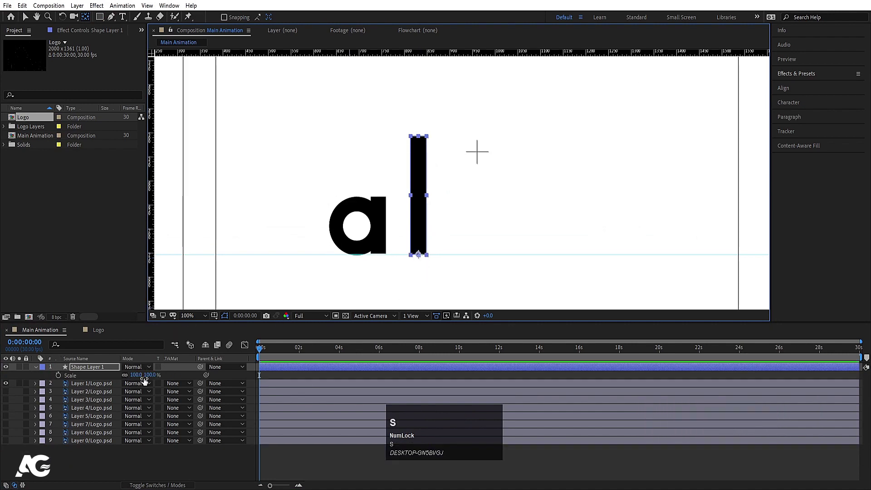
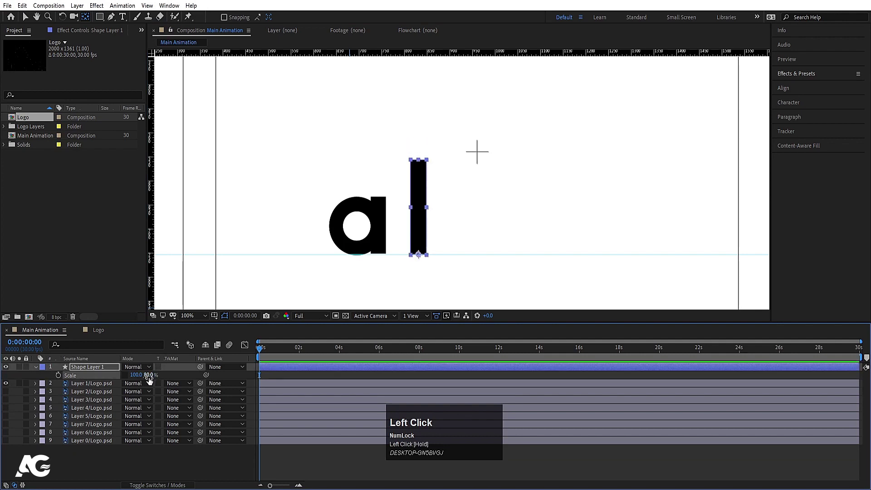
key(Return)
click(62, 381)
text(==)
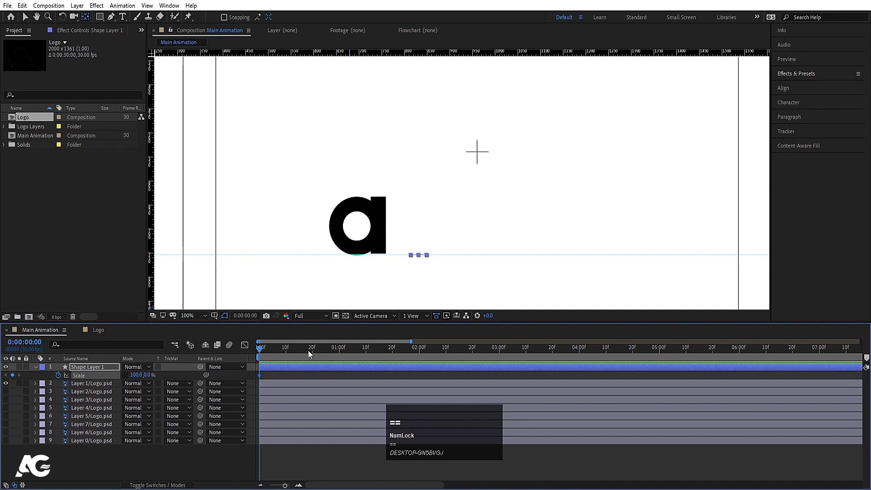
drag(315, 350, 253, 360)
key(space)
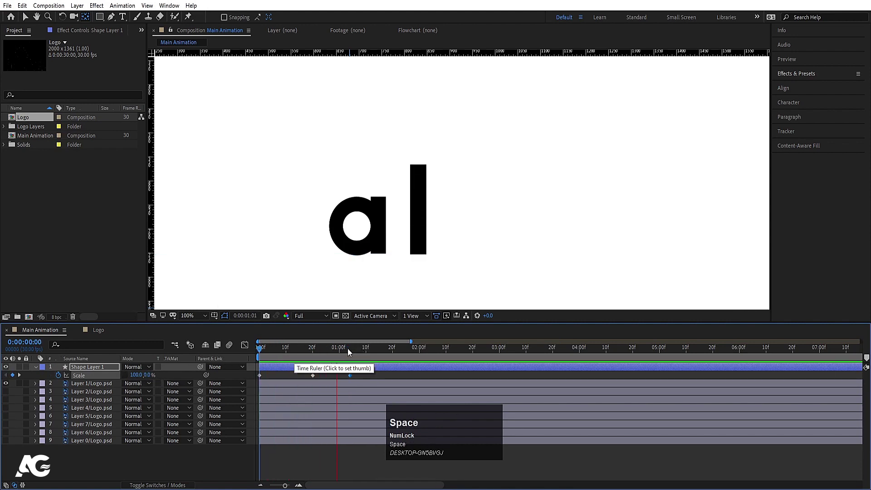
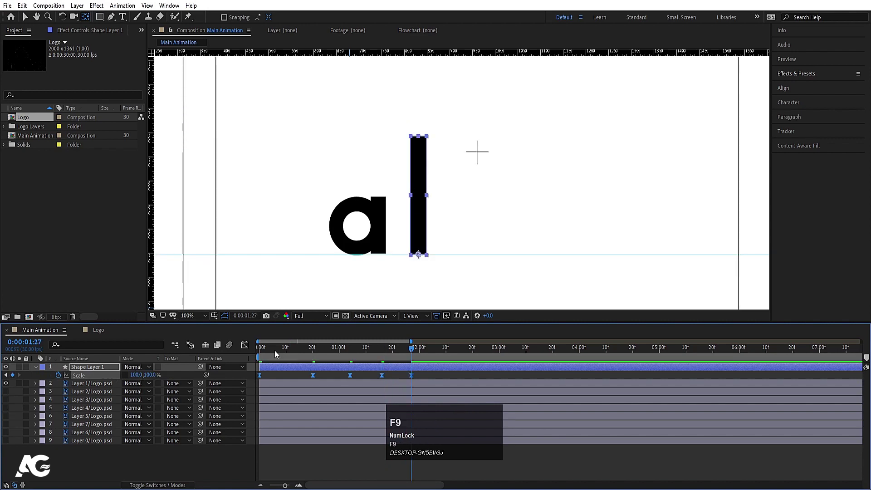
Step: Ease and preview the bar's grow animation, then duplicate the growing bar layer
click(277, 352)
key(space)
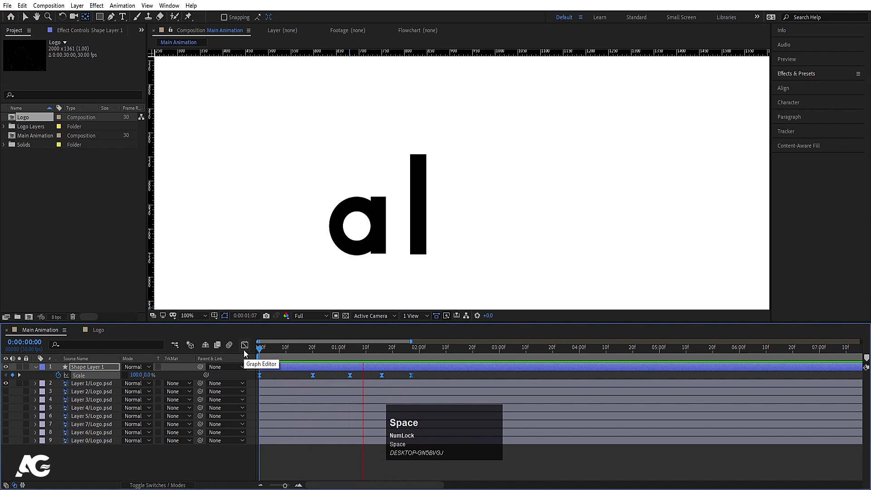
key(space)
drag(413, 379, 233, 350)
key(space)
click(282, 351)
click(349, 378)
key(space)
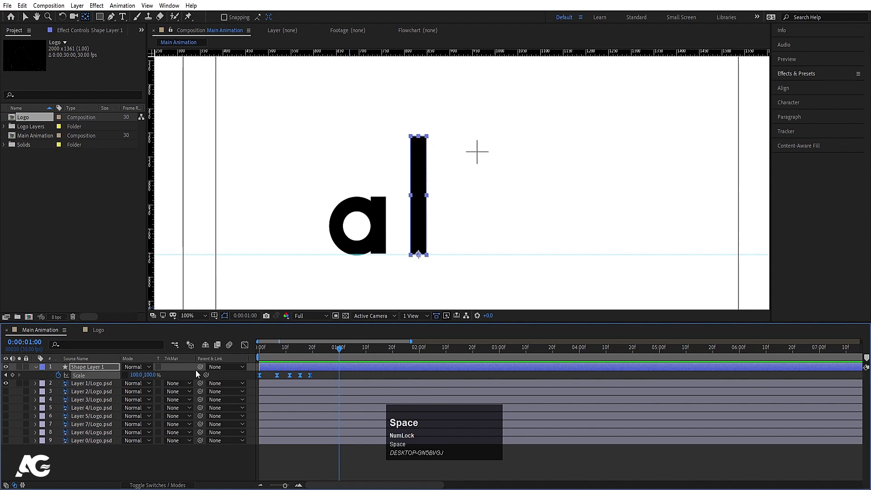
key(F5)
key(F4)
click(162, 369)
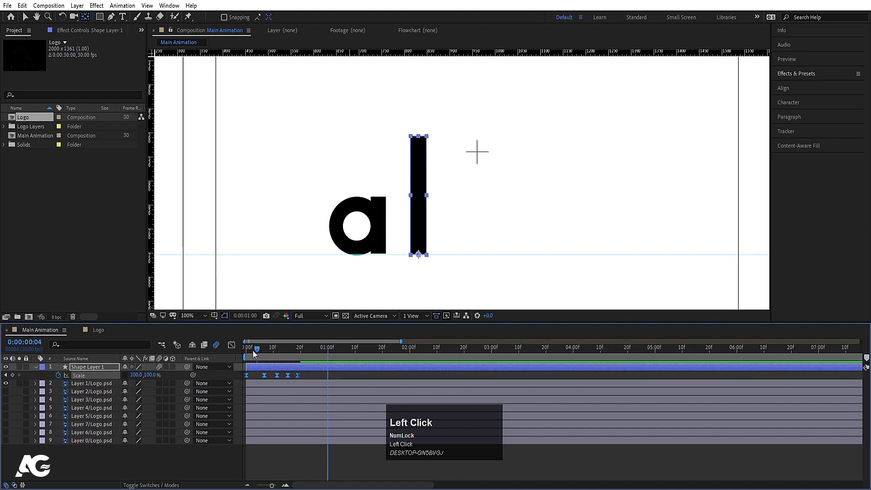
key(space)
click(279, 349)
key(space)
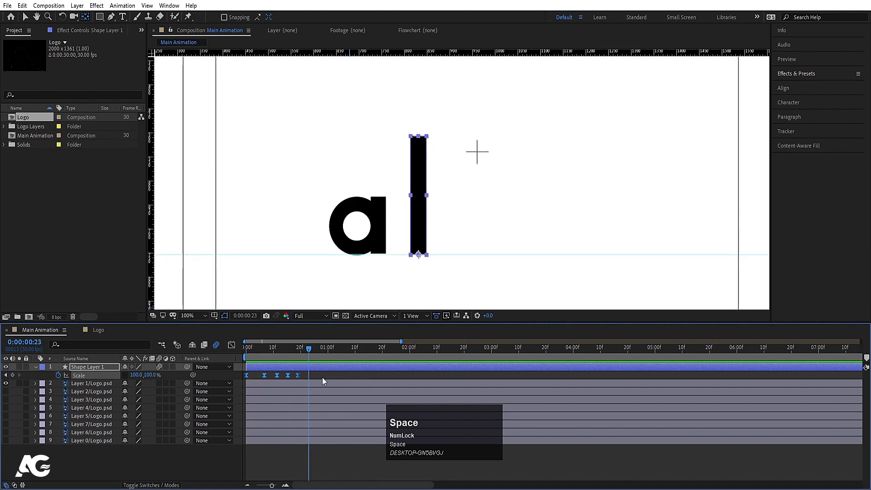
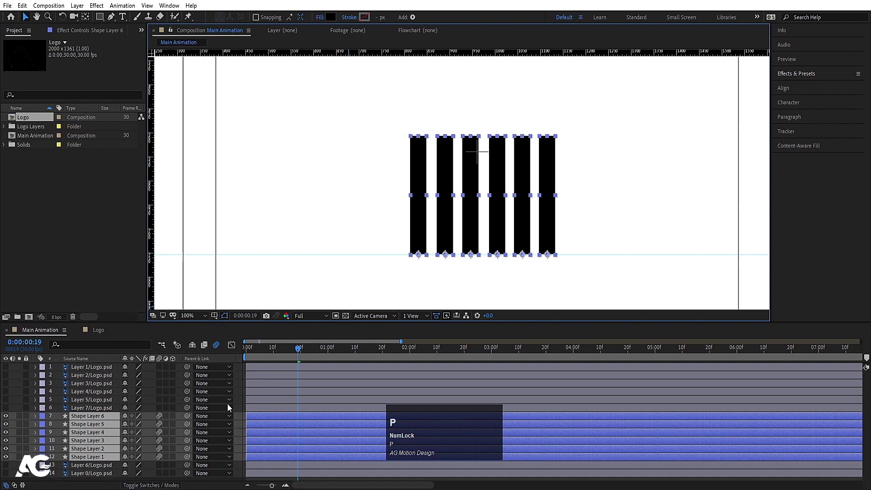
Step: Reveal the animated scale keyframes of all six bar layers
click(252, 352)
key(u)
key(space)
key(j)
click(313, 426)
scroll(down, 3)
click(101, 444)
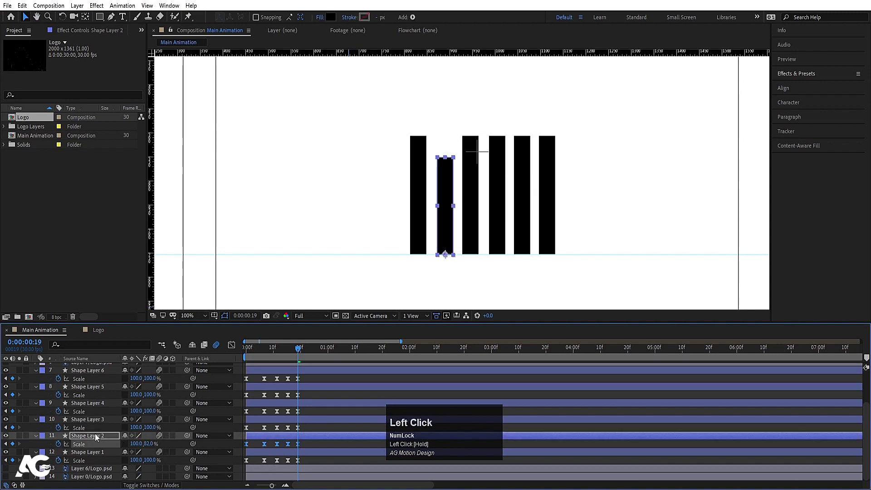
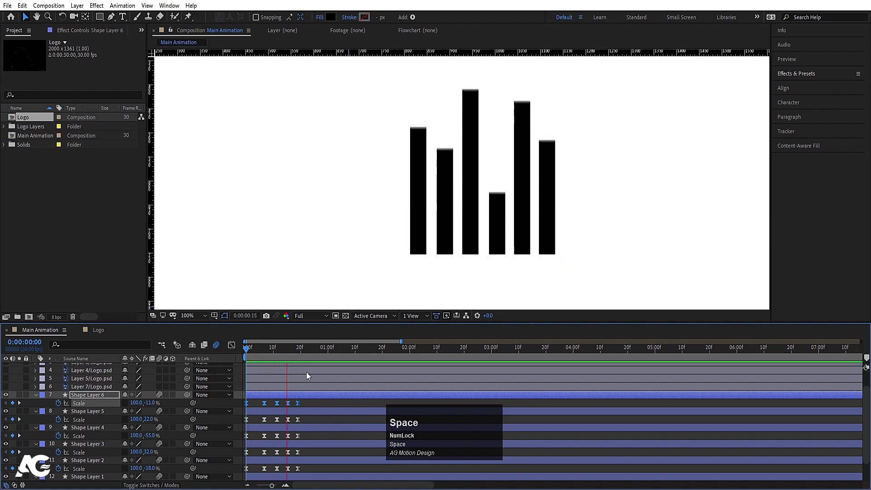
Step: Give each bar a different final Y scale percentage and preview the uneven growth
click(258, 346)
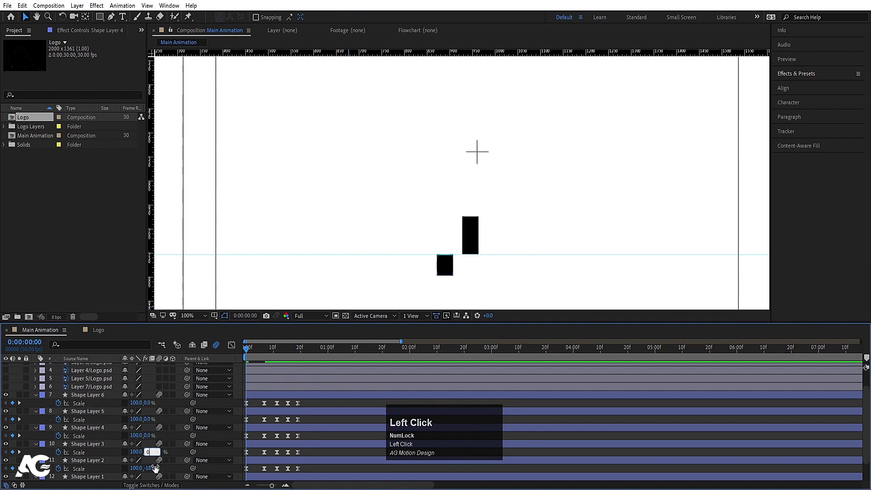
key(space)
click(269, 356)
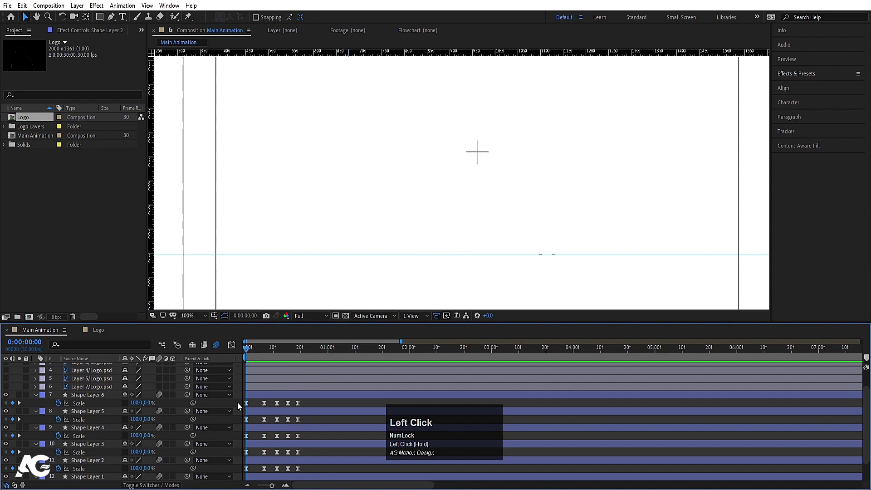
key(=)
text(==)
scroll(down, 3)
key(Page_Down)
click(266, 434)
key([)
key(Page_Down)
click(290, 423)
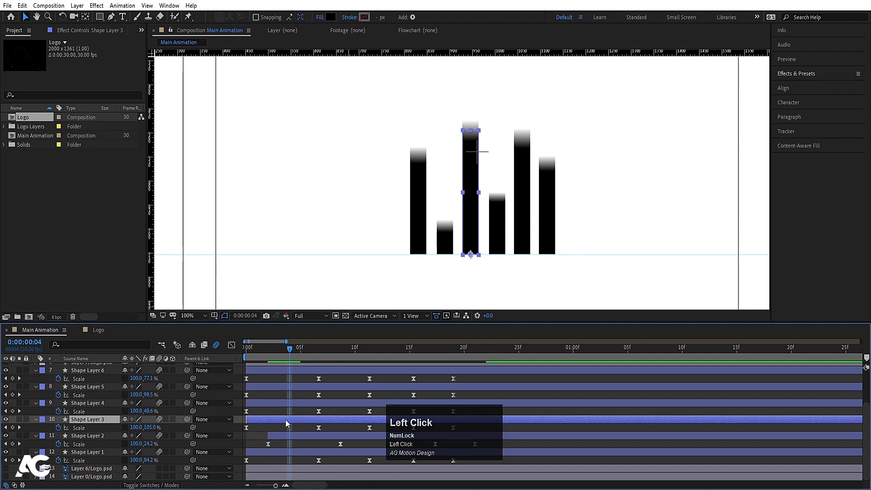
click(254, 355)
key([)
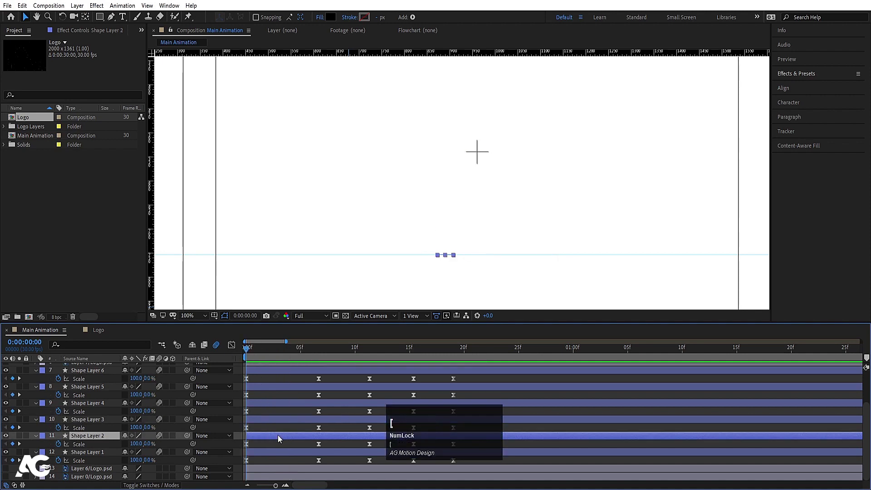
key(space)
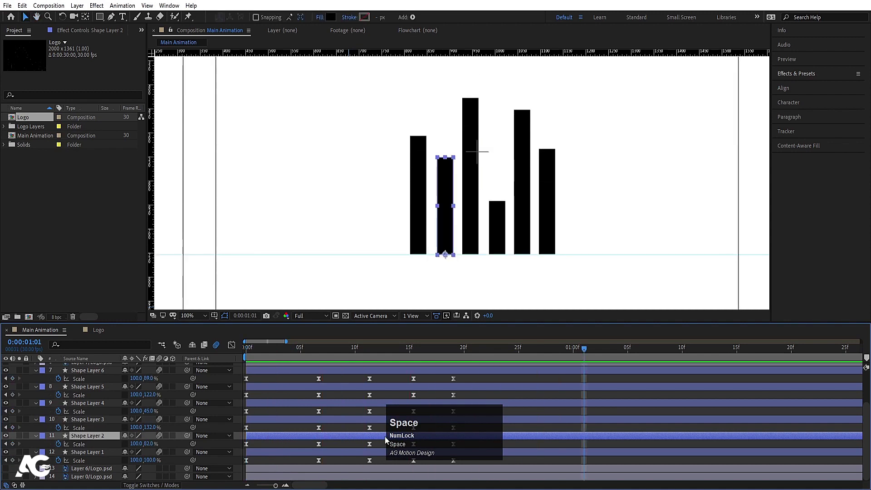
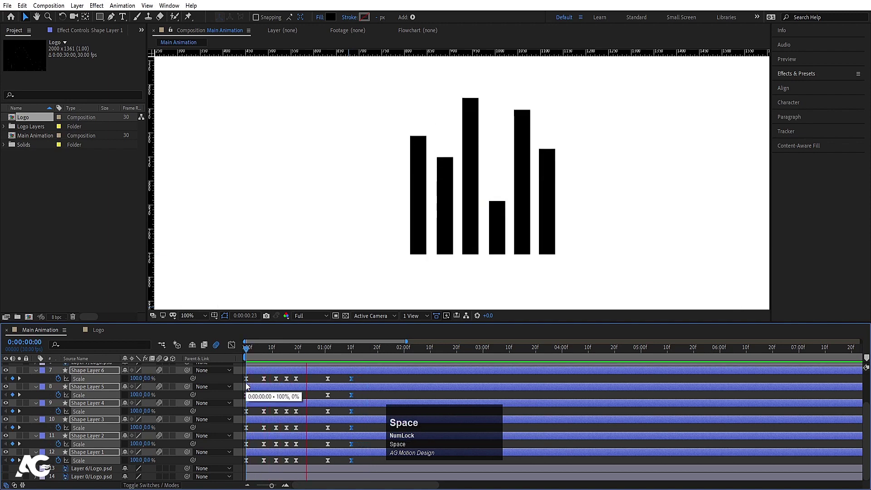
Step: Play back the six-bar animation and collapse the bar layers' properties
drag(324, 383, 334, 353)
scroll(up, 3)
key(u)
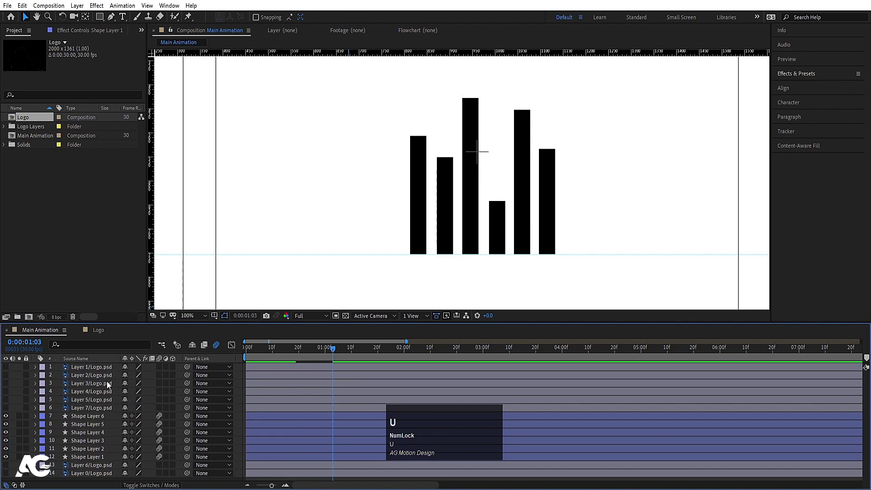
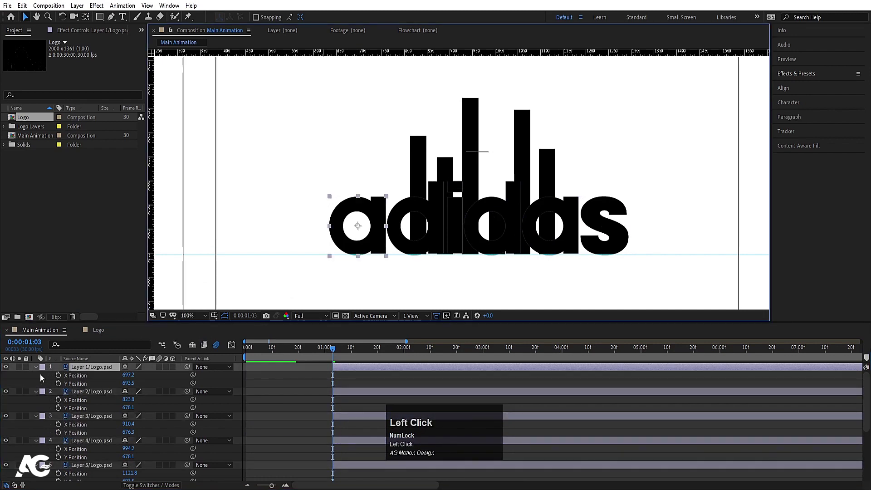
Step: Hide every letter layer except the first a and select it
click(8, 391)
scroll(down, 3)
click(9, 417)
Step: Hide all bars except the first, leaving only the letter a and one bar visible
key(u)
text(uu)
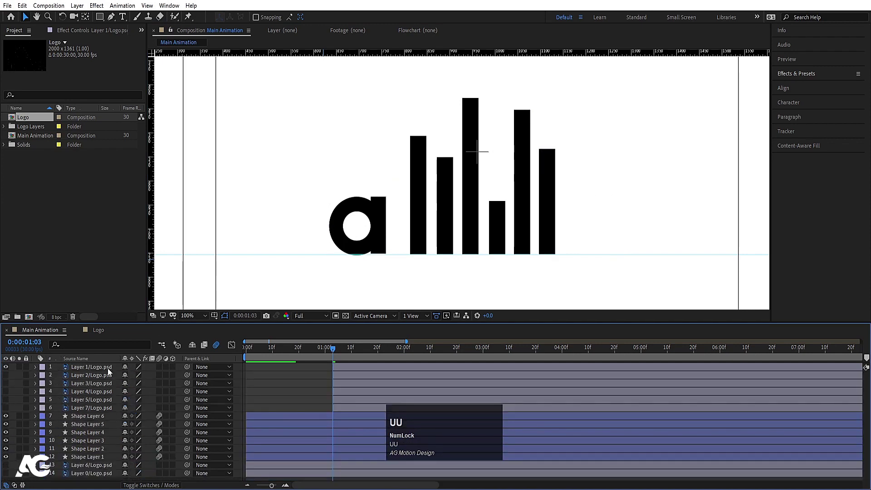
click(420, 170)
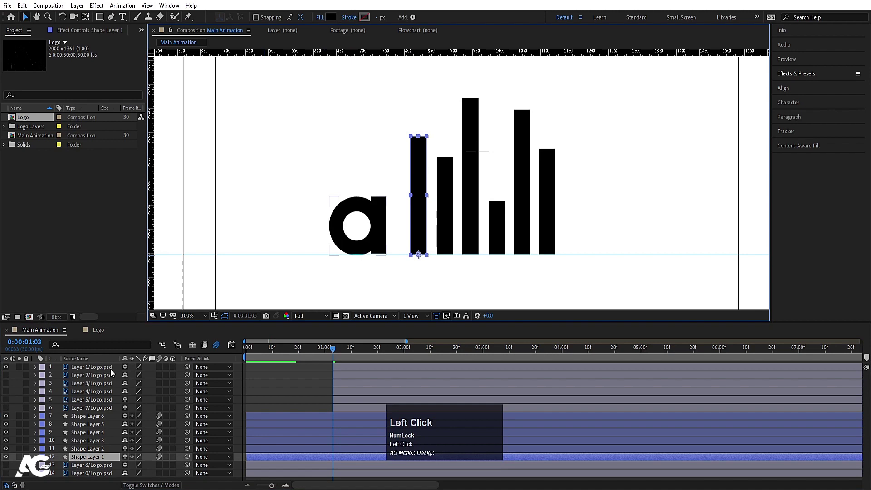
drag(11, 450, 93, 368)
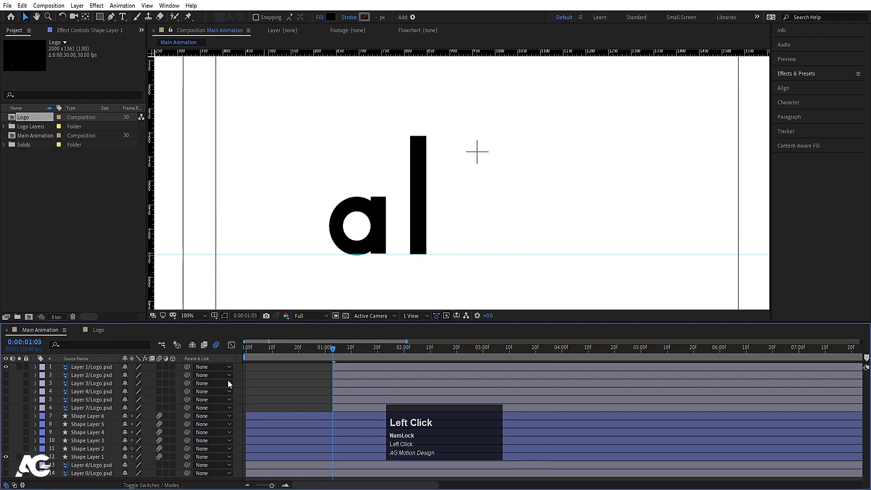
Step: Expose the letter a's position and move to its final frame around 1:23
key(p)
click(61, 379)
key(space)
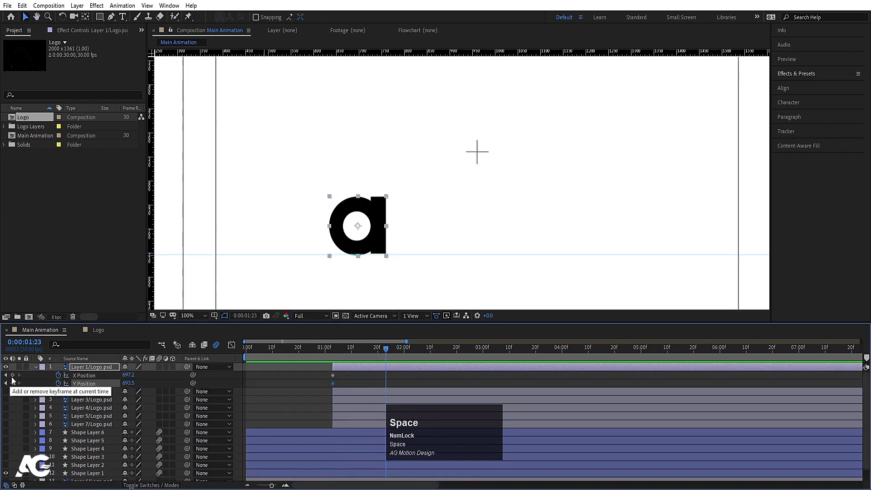
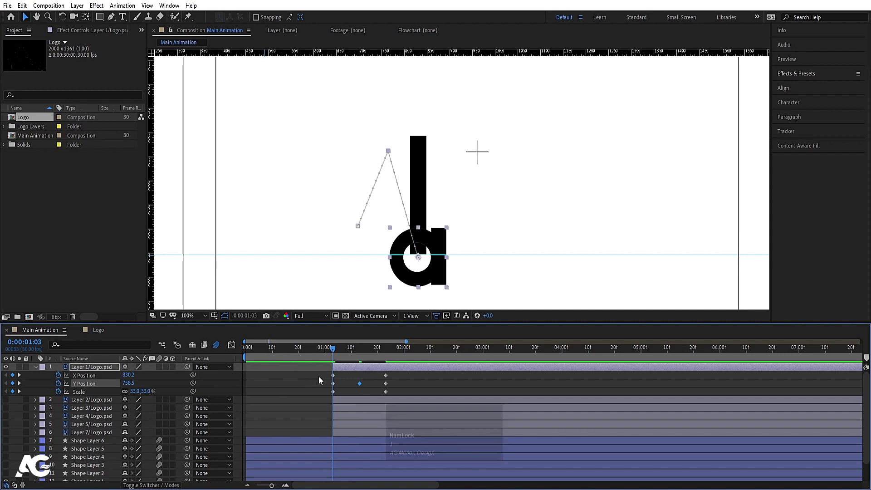
Step: Set the letter a's scale to 0% at the start of its move and ease the keyframe
drag(323, 379, 395, 395)
key(F9)
click(376, 392)
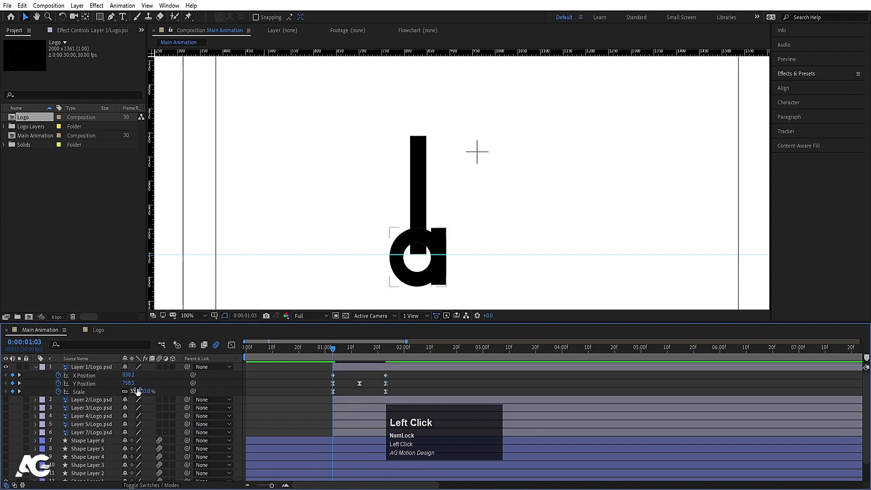
key(Return)
key(space)
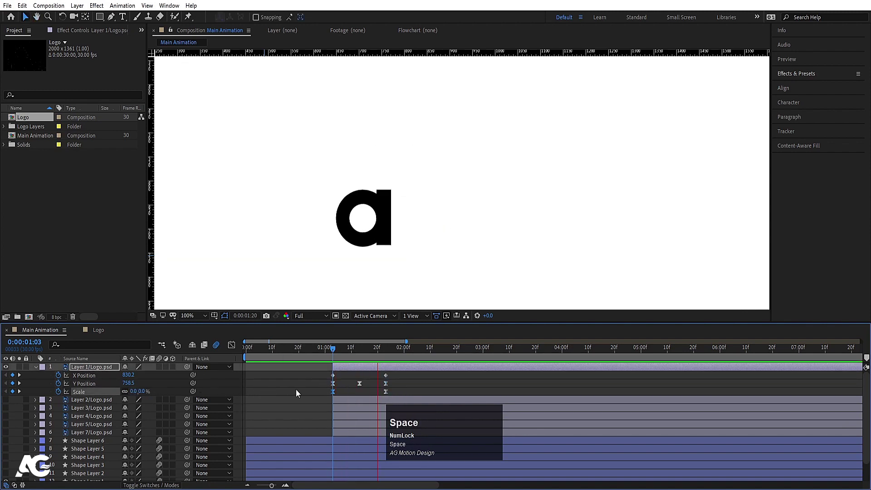
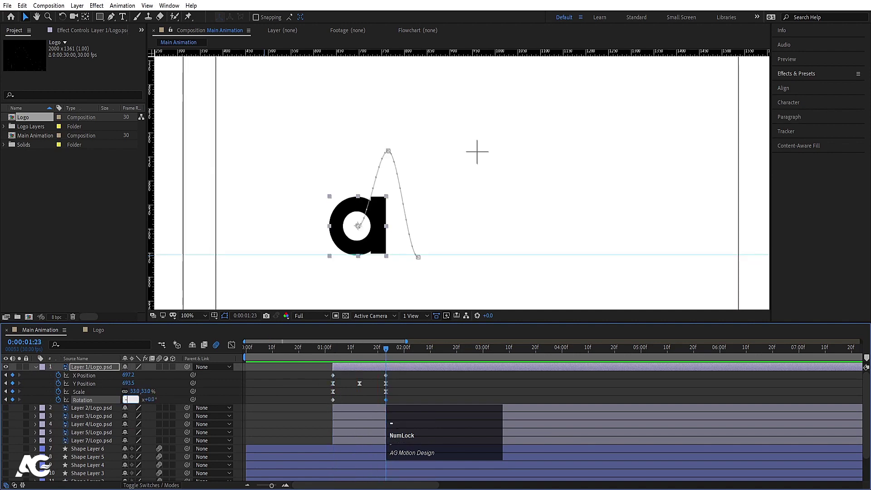
Step: Keyframe a full rotation for the letter a between 1:03 and 1:23 and return to its start
key(Return)
key(j)
text(jj)
click(324, 404)
key(F9)
key(space)
drag(428, 446, 65, 413)
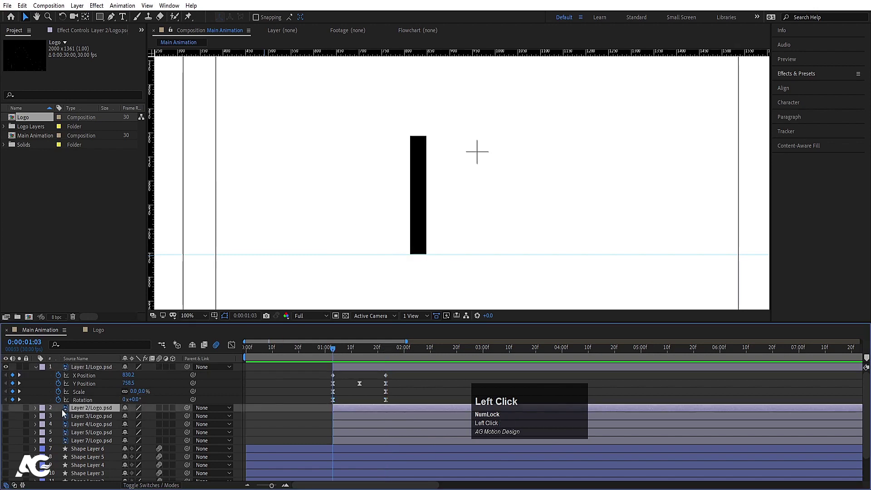
Step: Unhide the second bar (Shape Layer 2) and the letter d layer
scroll(down, 3)
click(89, 456)
scroll(up, 3)
click(84, 406)
scroll(up, 3)
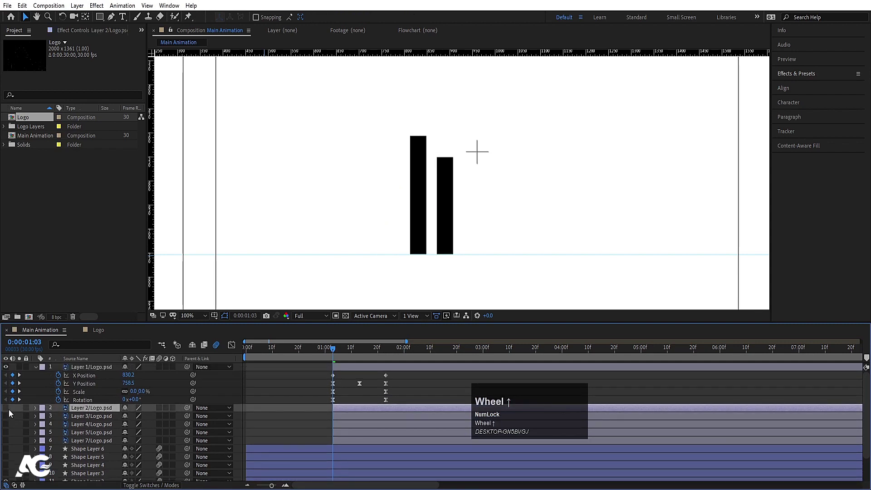
click(9, 410)
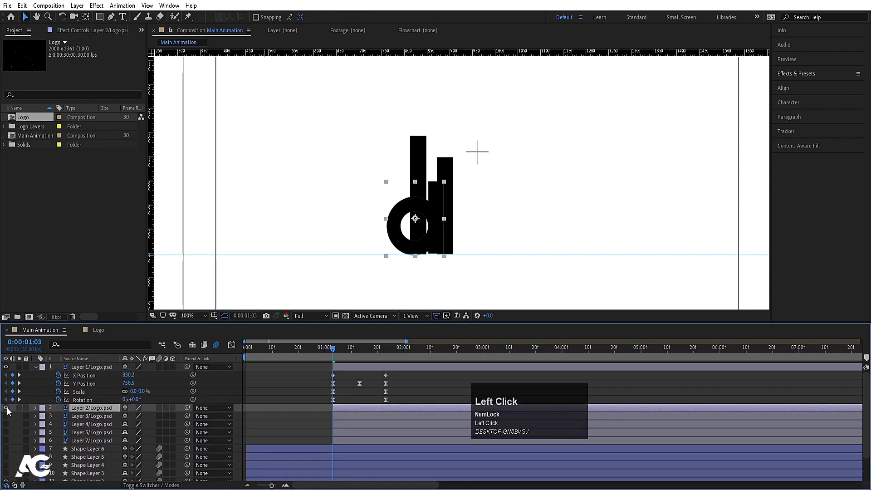
Step: Add Position, Scale and Rotation keyframes on the letter d layer
key(p)
click(62, 417)
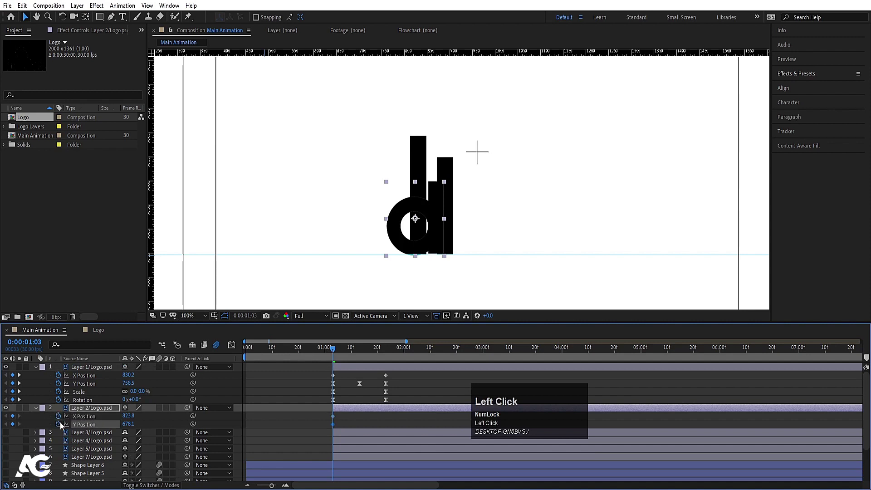
key(s)
click(62, 421)
key(r)
click(63, 422)
text(ukk)
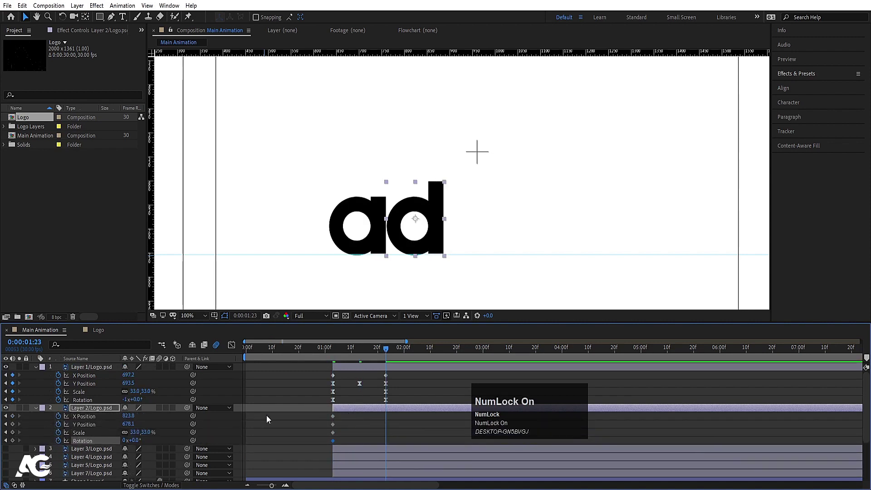
click(15, 420)
text(jj)
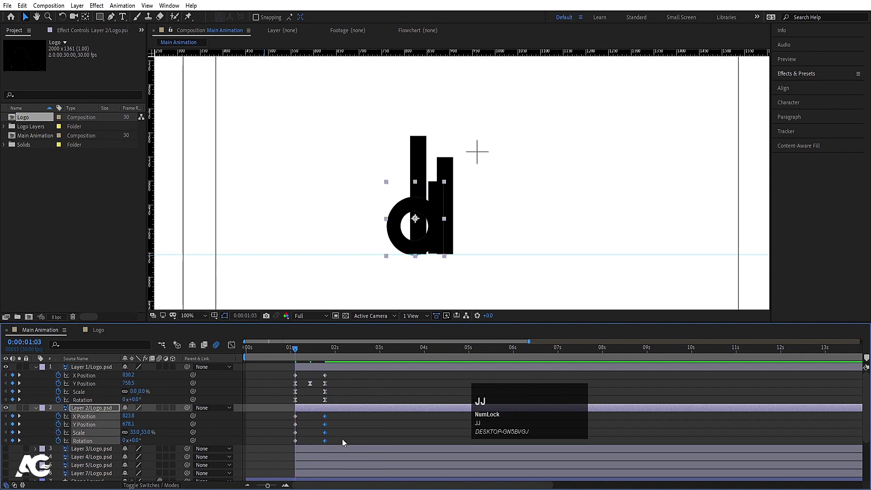
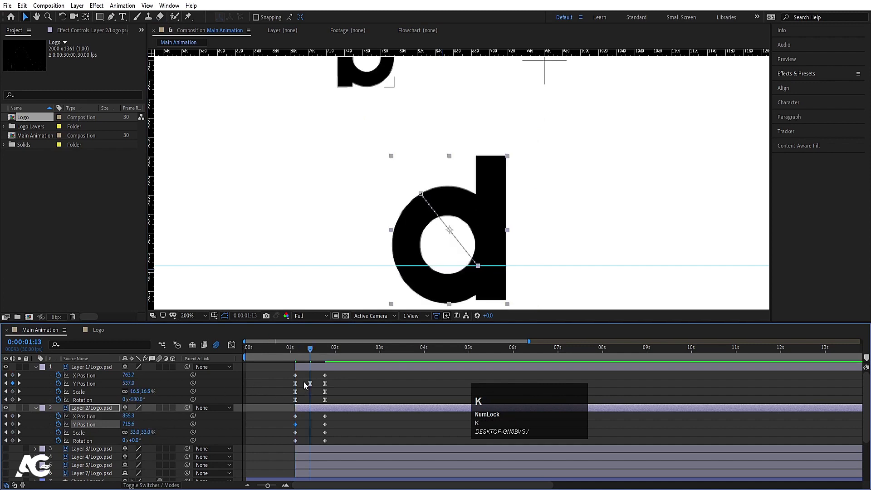
Step: Raise the d's mid-arc Y position, start it at the second bar's foot and ease the keyframes
click(310, 383)
key(ctrl+c)
click(99, 411)
key(ctrl+v)
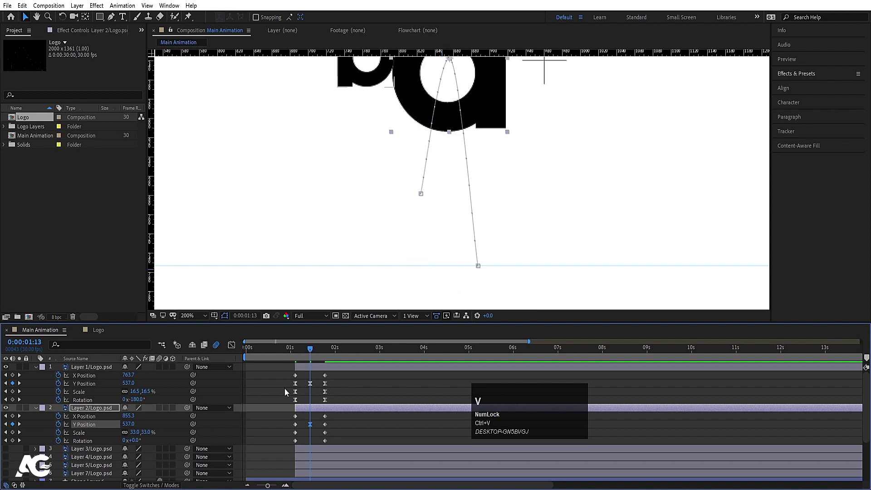
key(j)
drag(292, 429, 345, 439)
key(F9)
click(348, 433)
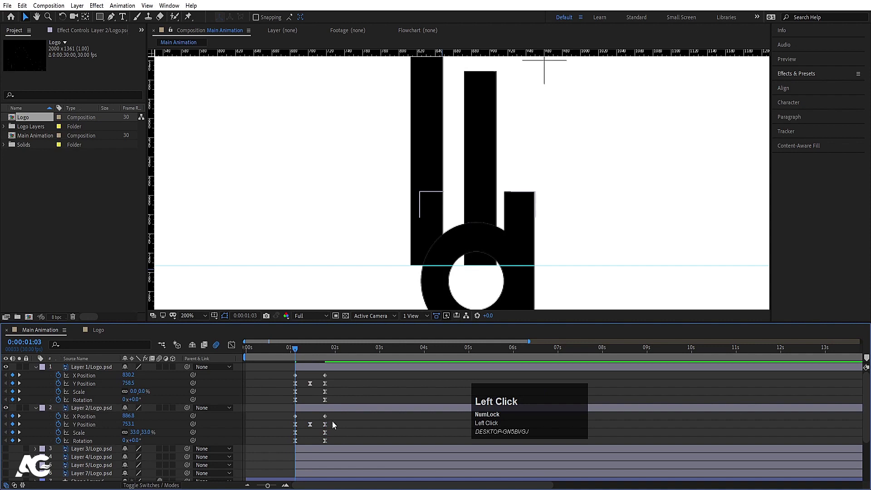
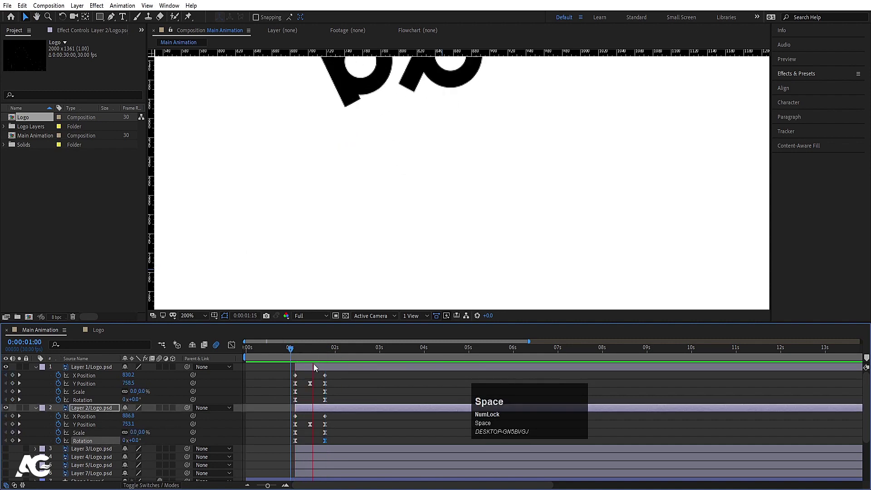
Step: Preview the d's arc animation, fit the comp view and unhide the third bar
click(204, 317)
key(space)
click(301, 348)
key(space)
click(299, 351)
key(=)
scroll(down, 3)
click(84, 449)
scroll(up, 3)
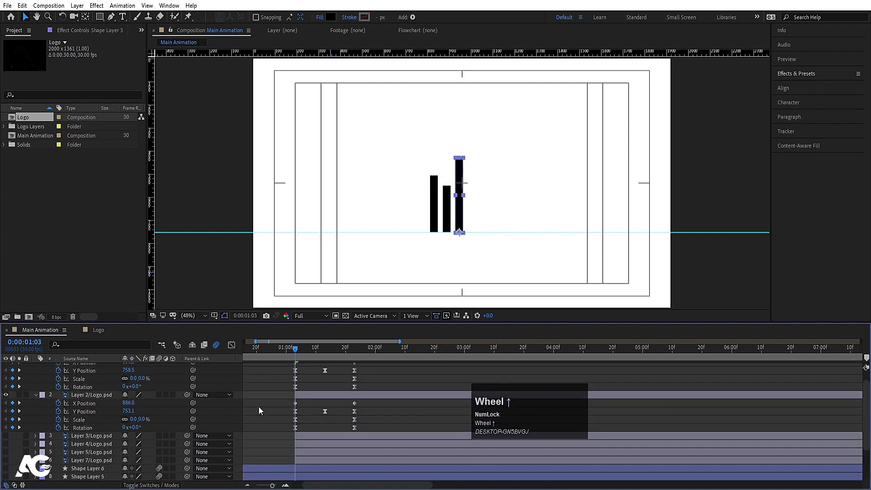
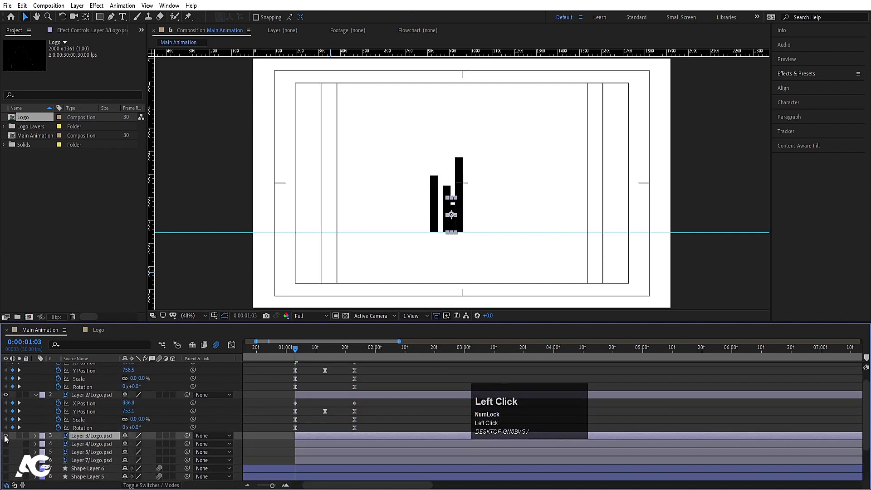
Step: Add a Position keyframe on the letter i layer
key(p)
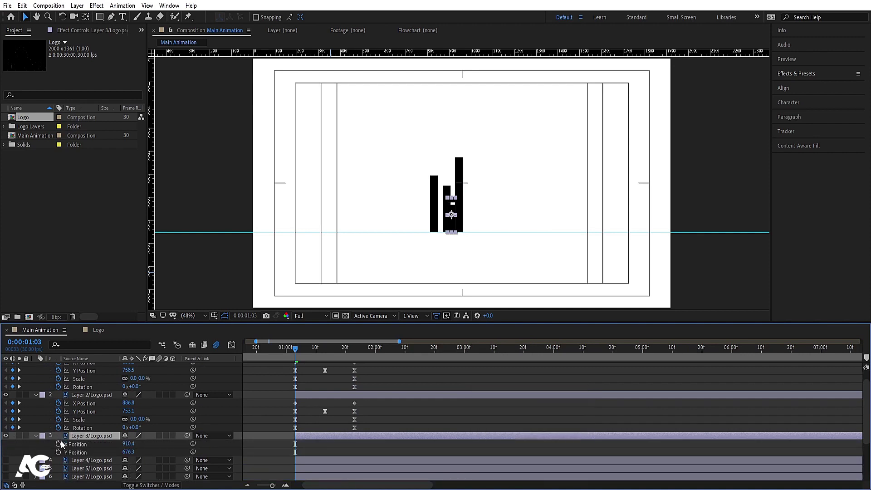
click(65, 446)
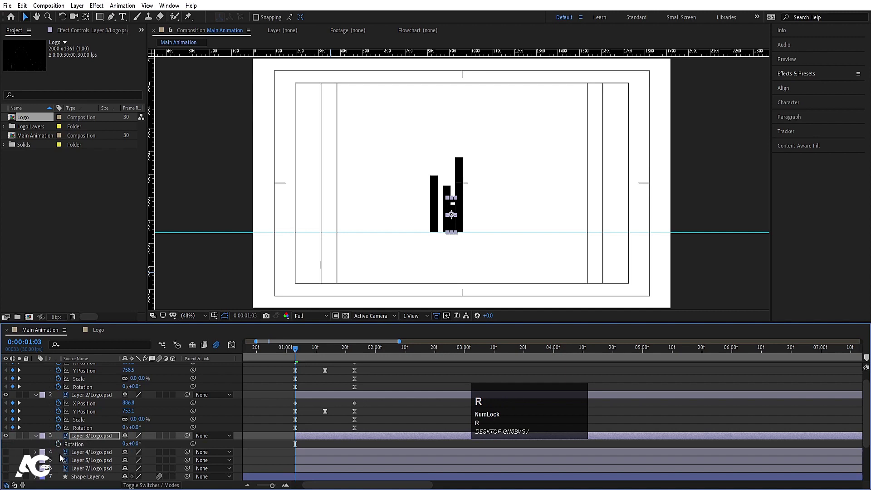
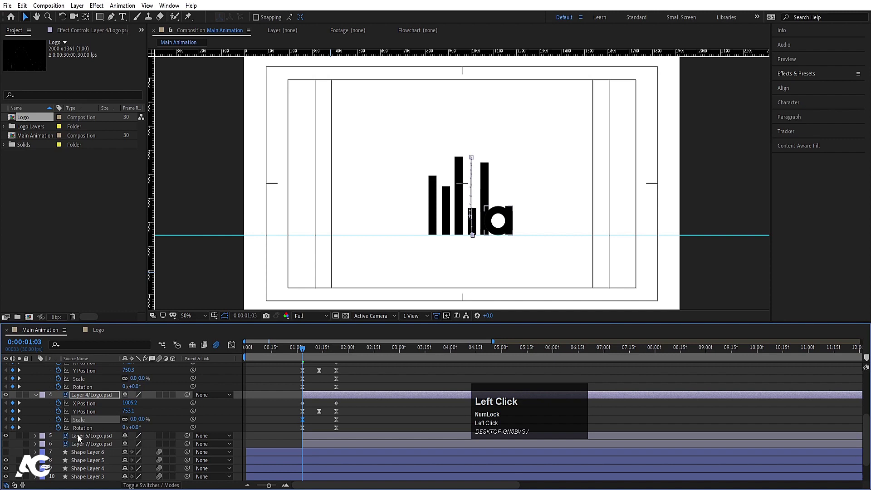
Step: Add Position, Scale and Rotation keyframes on the final a layer
key(p)
click(62, 448)
key(s)
click(60, 448)
key(r)
click(60, 447)
text(ukk)
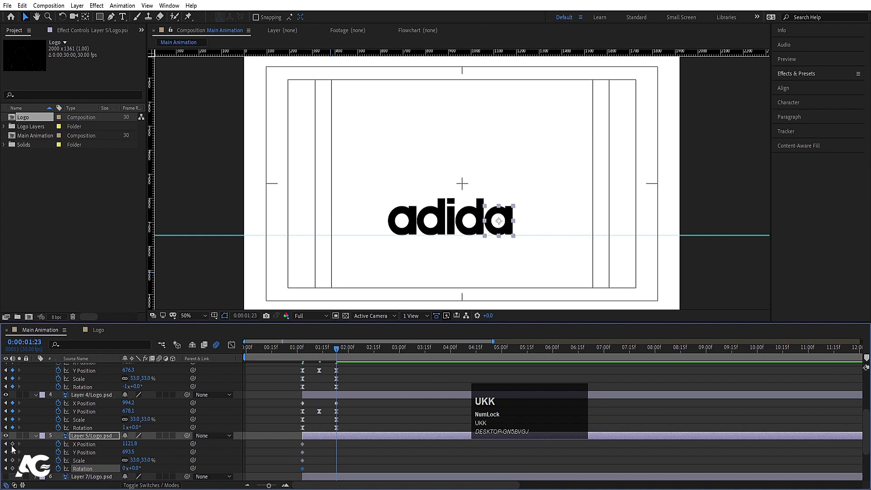
Step: Key the a's X/Y position, scale and rotation across the flip, copying the raised midway height
click(15, 448)
key(j)
click(320, 414)
key(ctrl+c)
click(321, 437)
key(ctrl+v)
click(323, 460)
key(k)
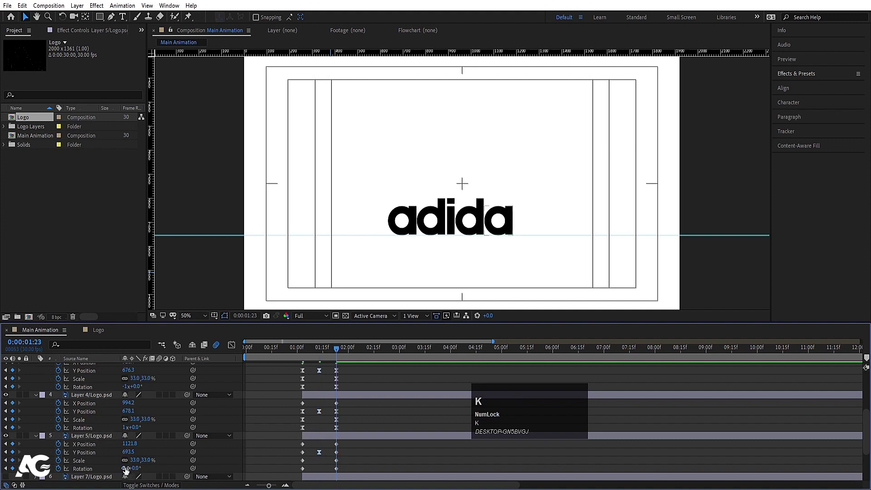
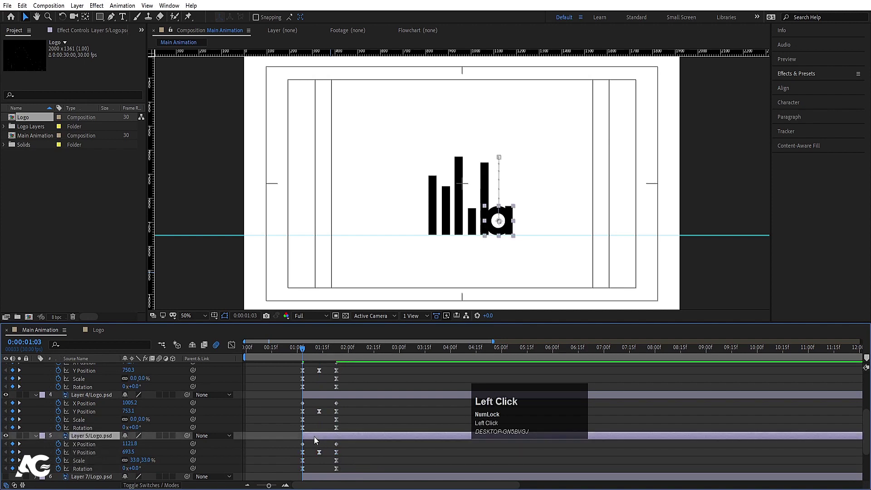
scroll(down, 3)
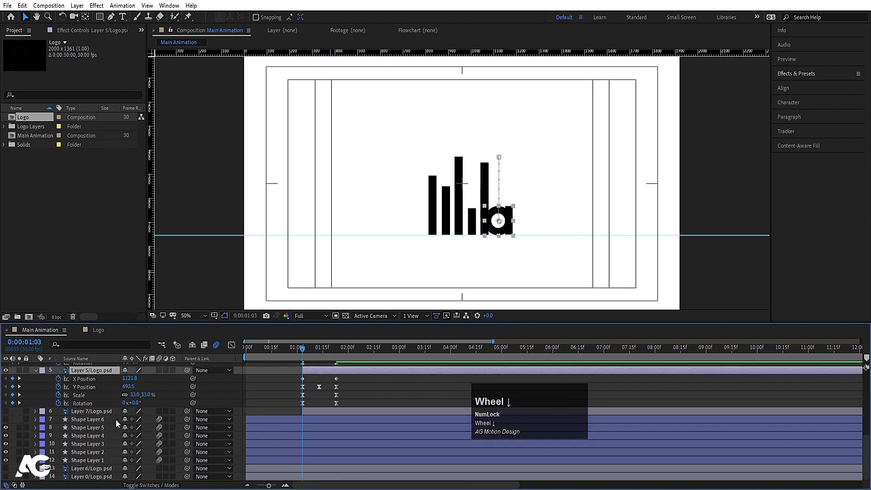
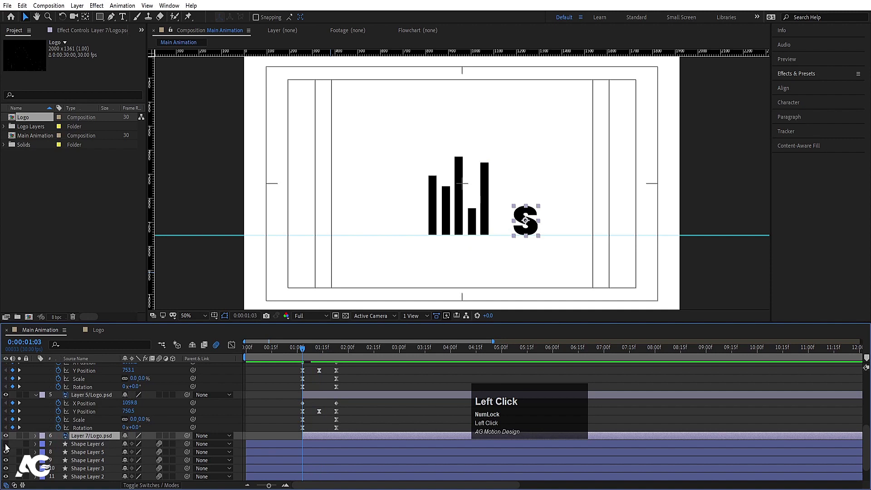
Step: Key the s letter's start and mid-flip Position, Scale and Rotation, raising it to the letters' height
key(p)
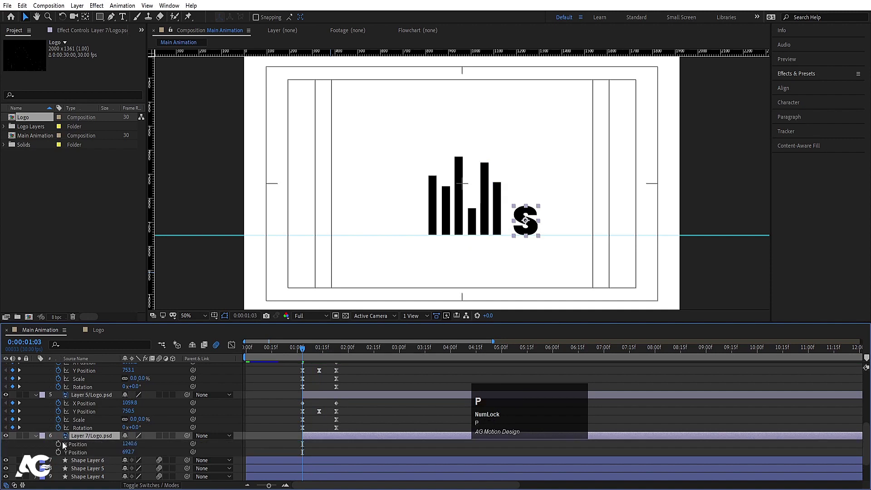
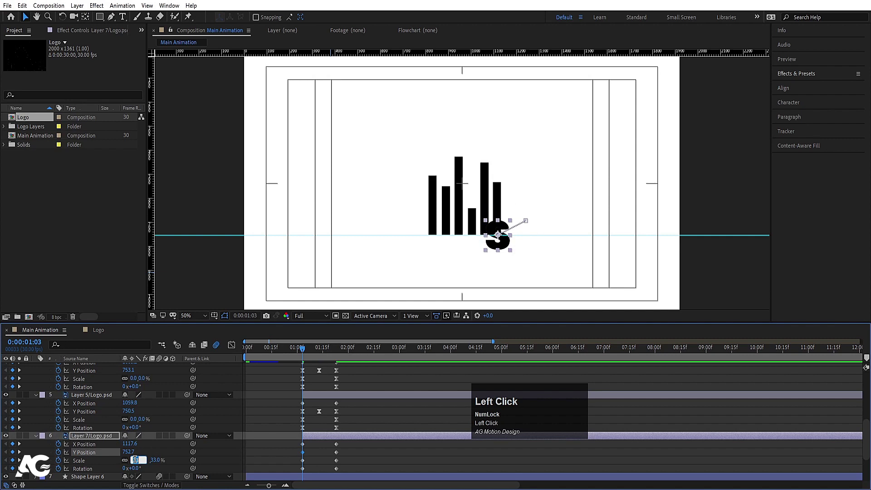
key(Return)
key(k)
click(325, 416)
key(ctrl+c)
click(322, 434)
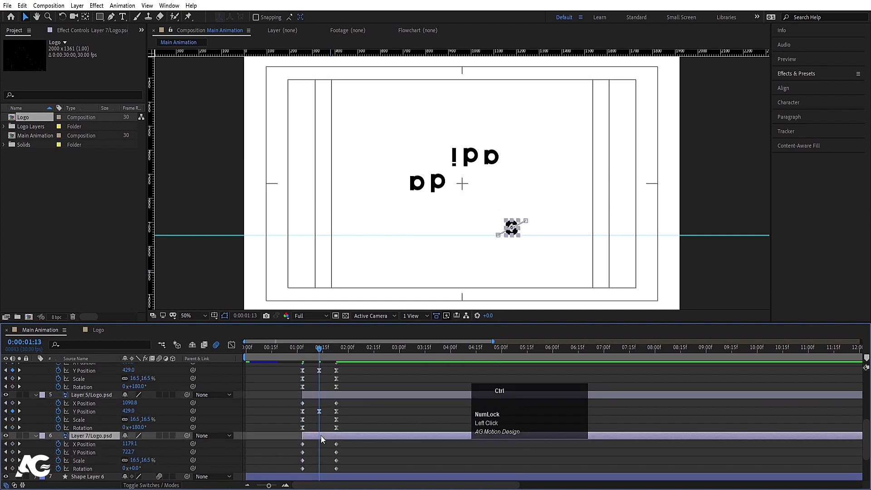
key(ctrl+v)
click(295, 454)
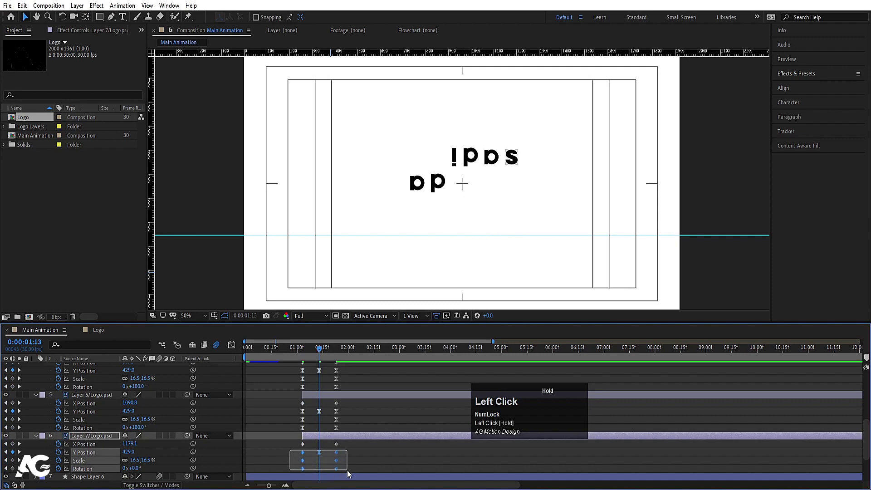
Step: Record the s letter's final keyframes at 33% scale with one full spin, then preview the flip
key(F9)
click(304, 352)
key(space)
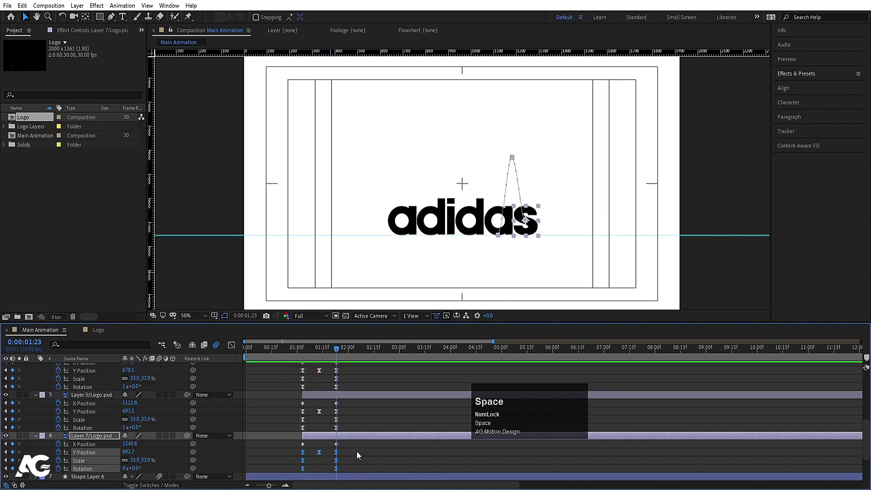
click(360, 455)
text(jk)
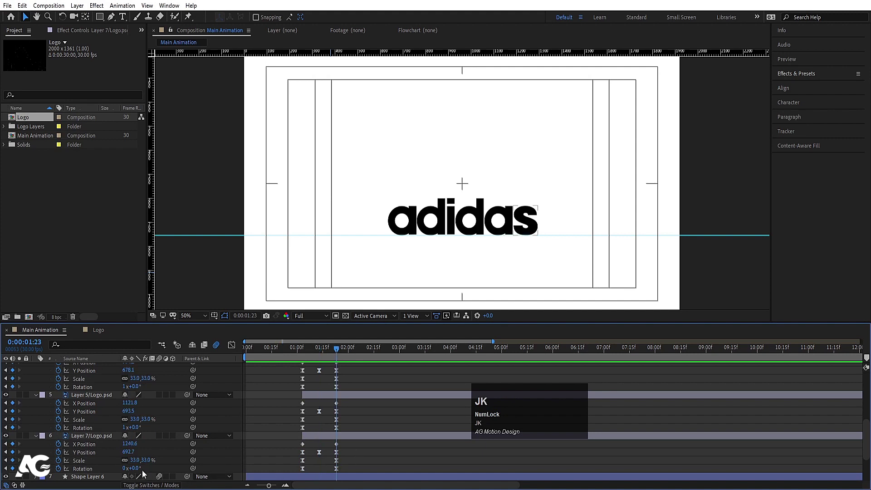
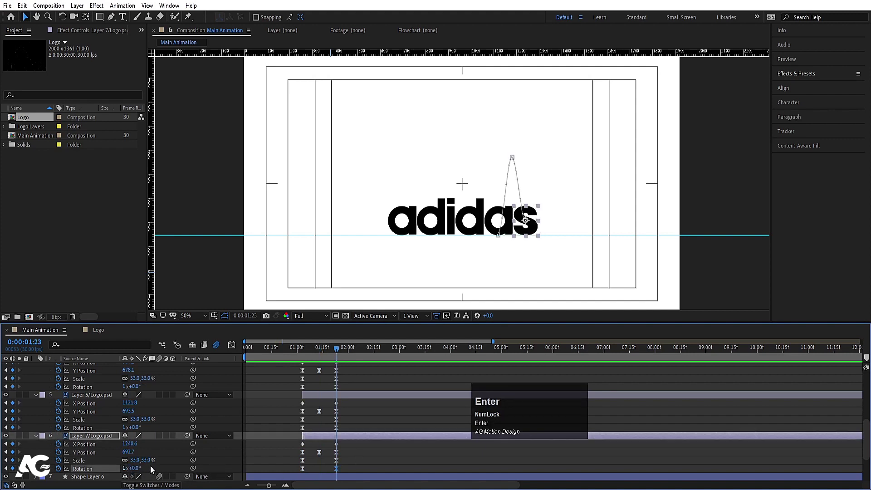
text(jjj)
key(space)
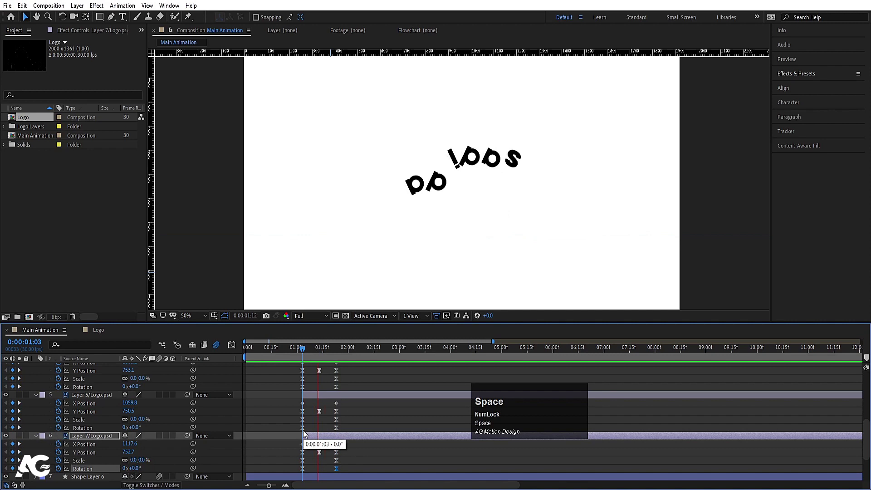
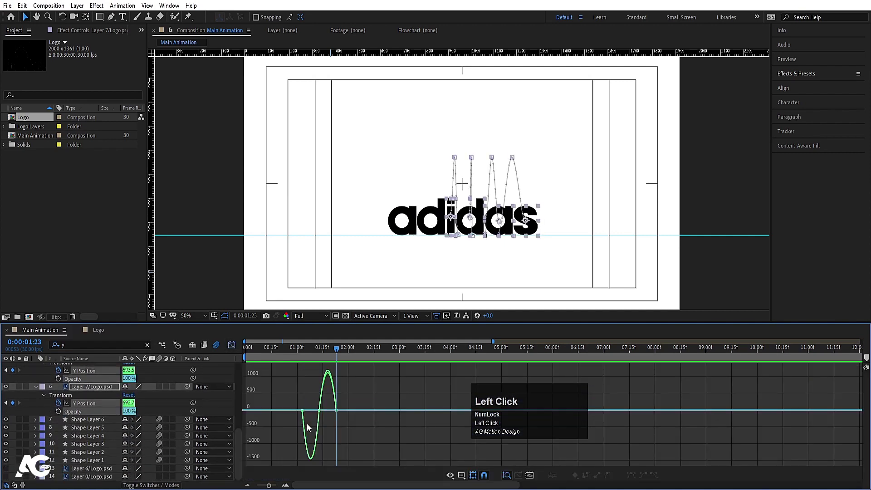
Step: Zoom the timeline in with the = key
key(=)
text(==)
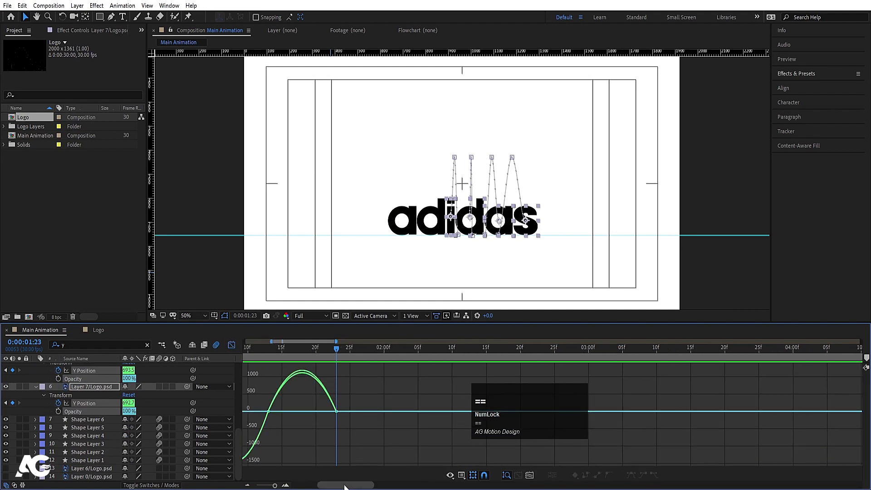
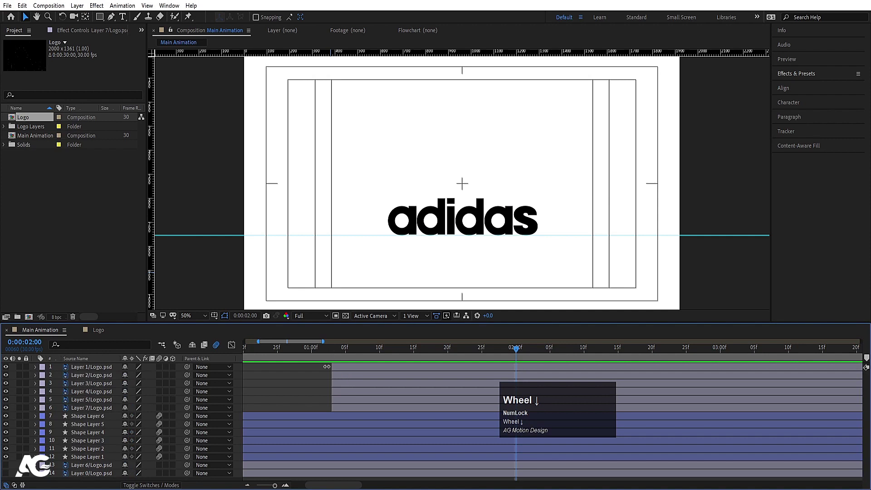
Step: Select all letter layers and move to the mid-flip moment
click(331, 418)
click(326, 458)
key(s)
drag(338, 351, 270, 387)
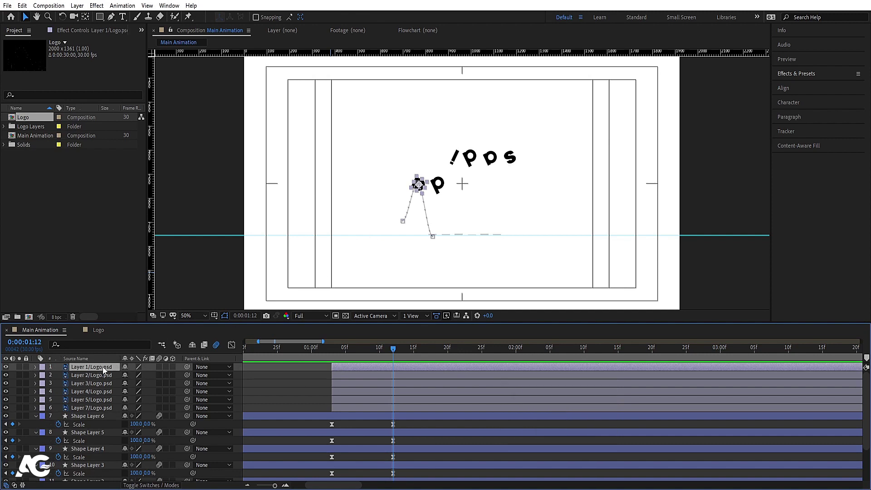
key(shift+Num_Lock)
Step: Move the first letter layers down the stack to sit above their matching bar layers
click(355, 413)
key([)
click(343, 400)
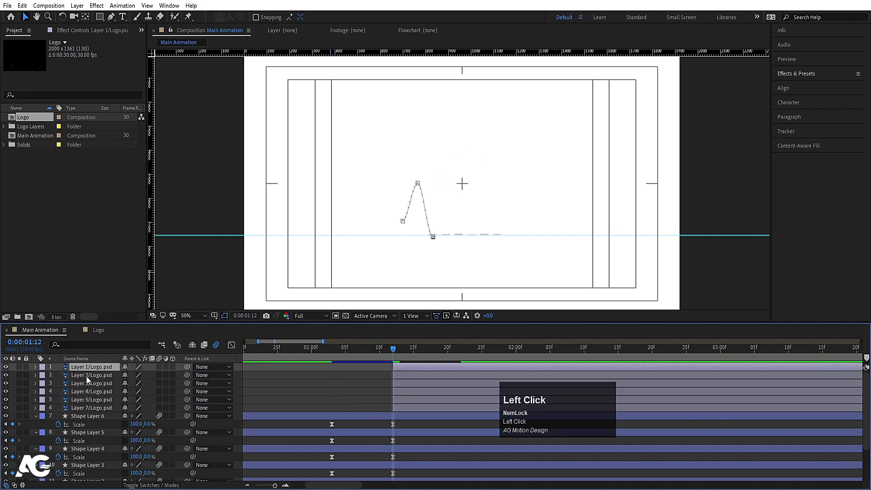
key(ctrl+x)
scroll(down, 3)
click(393, 472)
key(ctrl+v)
scroll(up, 3)
click(400, 369)
key(ctrl+x)
scroll(down, 3)
click(402, 426)
key(ctrl+v)
scroll(up, 3)
Step: Cut and paste the remaining letter layers above their bars, then preview the new order
click(406, 370)
key(ctrl+x)
click(394, 441)
key(ctrl+v)
click(420, 368)
key(ctrl+x)
click(398, 414)
key(ctrl+v)
click(413, 370)
key(ctrl+x)
click(402, 398)
key(ctrl+v)
key(space)
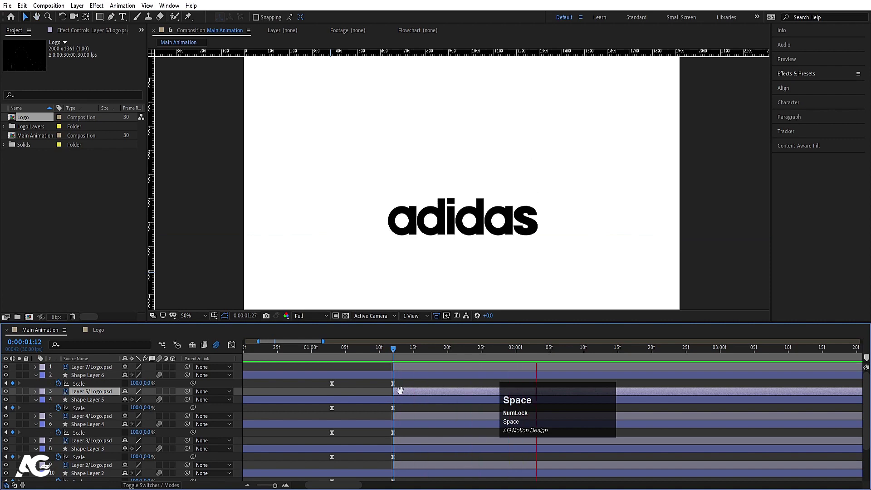
Step: Drag each letter's keyframes later so the flips follow the growing bars
click(404, 346)
key(space)
click(407, 368)
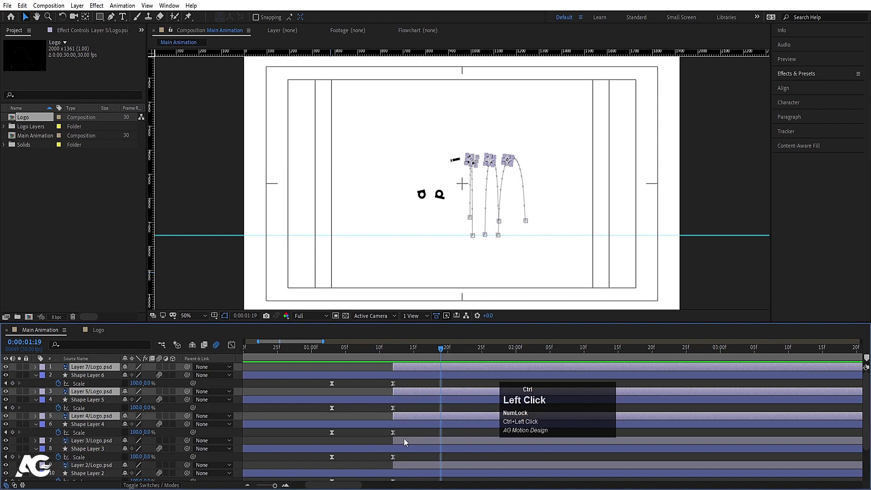
scroll(down, 3)
drag(408, 447, 380, 354)
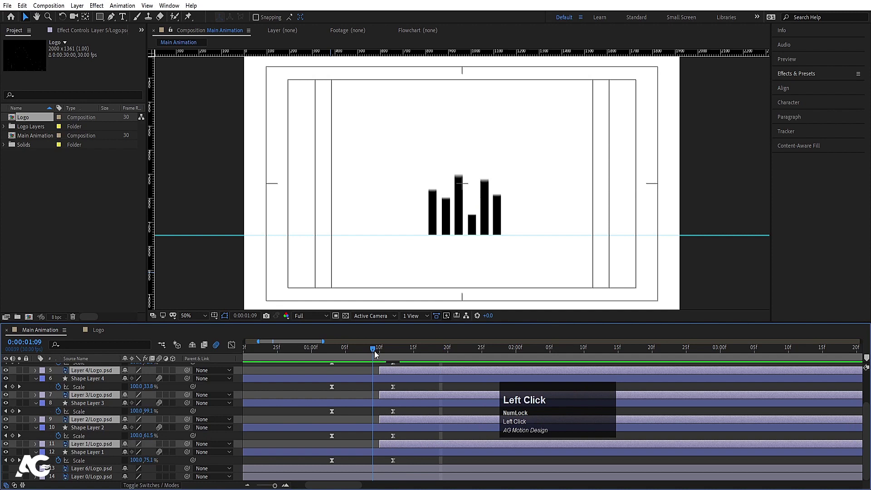
key(space)
drag(402, 354, 398, 375)
key(space)
drag(386, 356, 169, 432)
Step: Play the retimed animation from the start and expose a letter layer's keyframed properties
key(ctrl+a)
click(164, 447)
key(space)
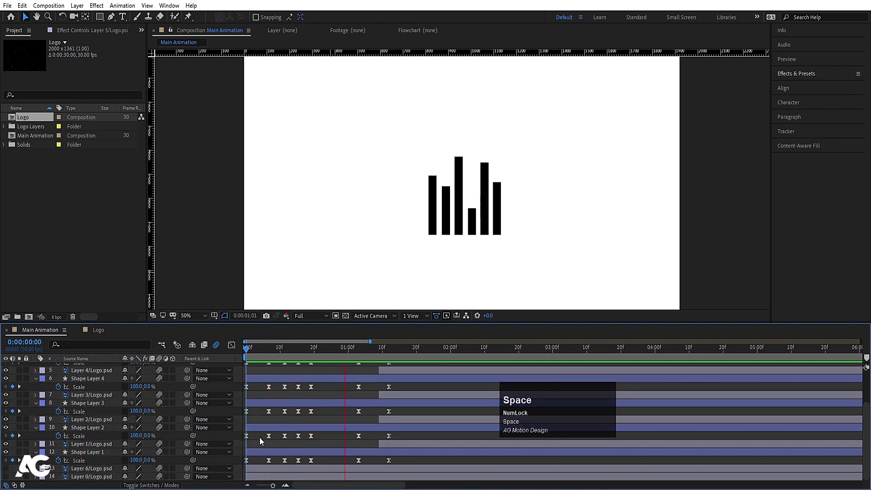
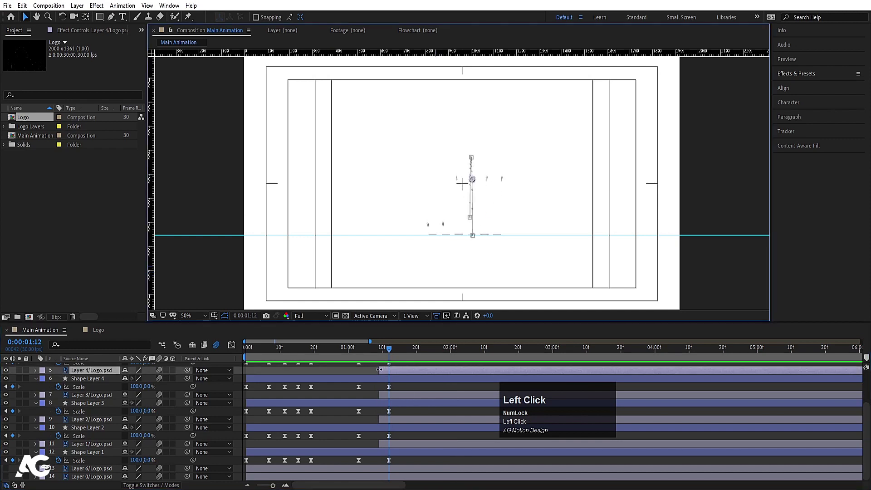
scroll(up, 3)
key(u)
text(j)
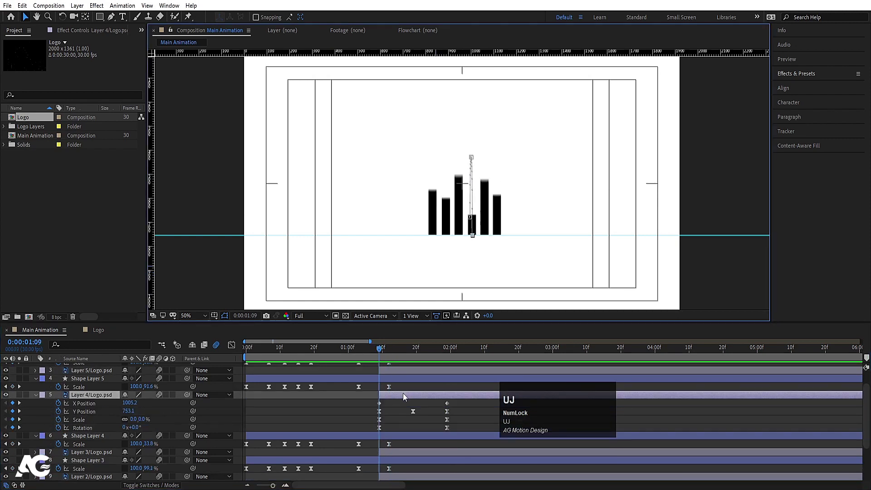
text(uj)
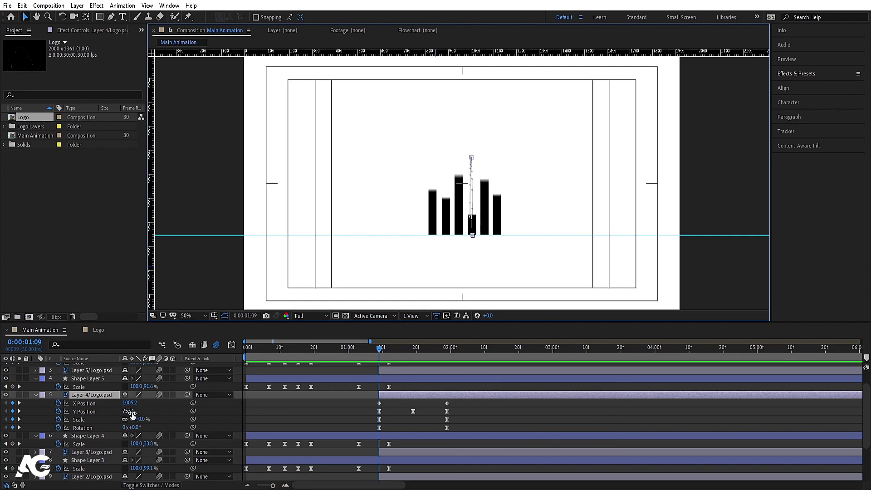
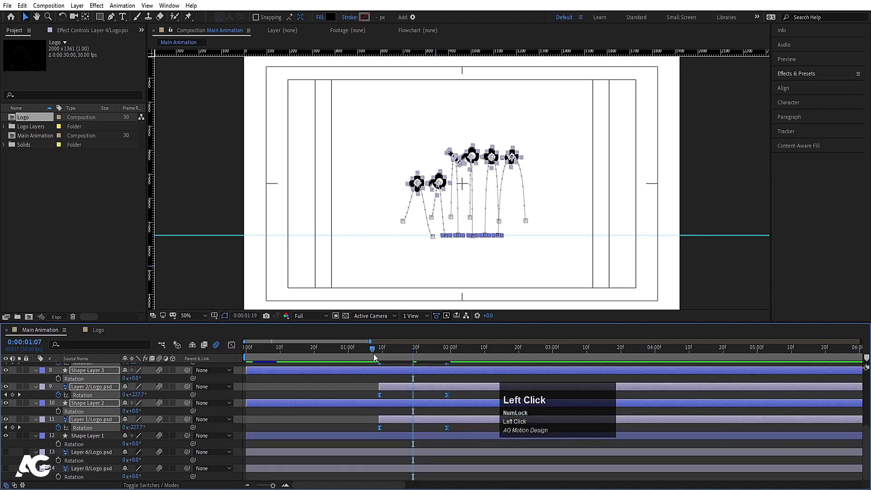
Step: Enable motion blur on the letter layers and for the composition
key(space)
key(s)
click(364, 375)
key(u)
text(uu)
click(388, 370)
click(387, 387)
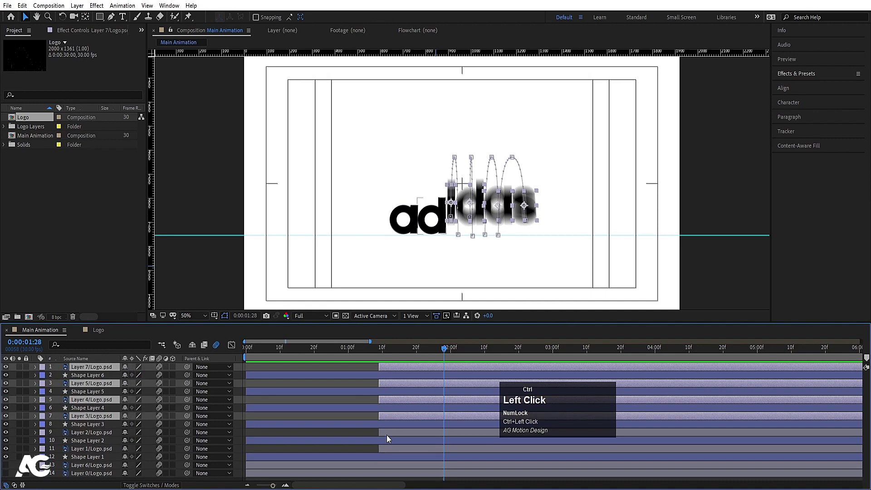
Step: Set every letter's final Scale to 33%, collapse the layers and select the bottom bar
key(s)
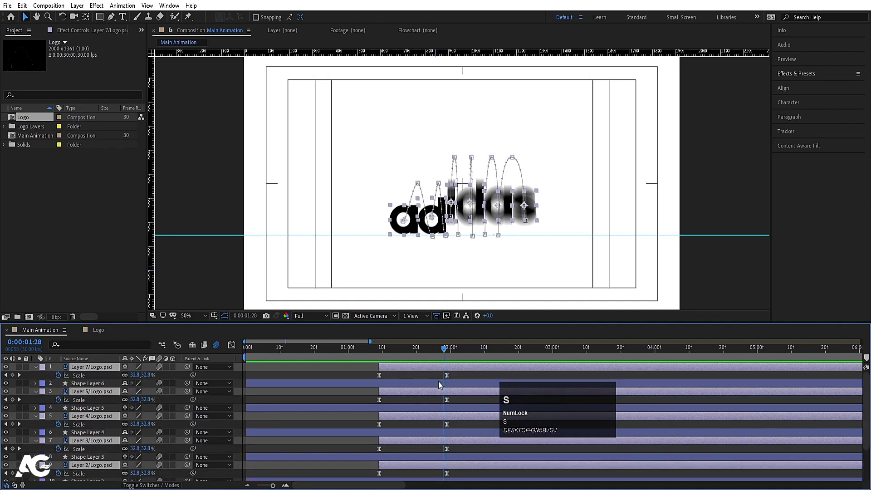
drag(432, 378, 375, 352)
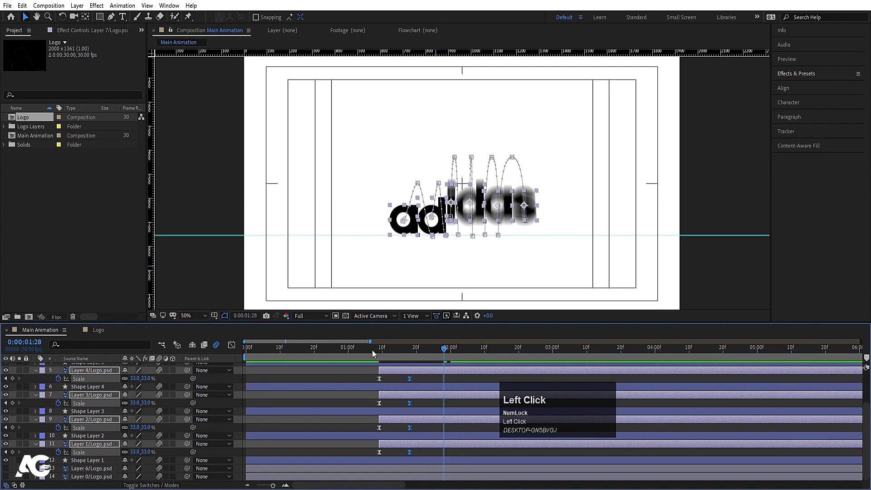
key(space)
click(391, 352)
key(space)
drag(378, 352, 255, 403)
key(u)
text(uu)
click(88, 460)
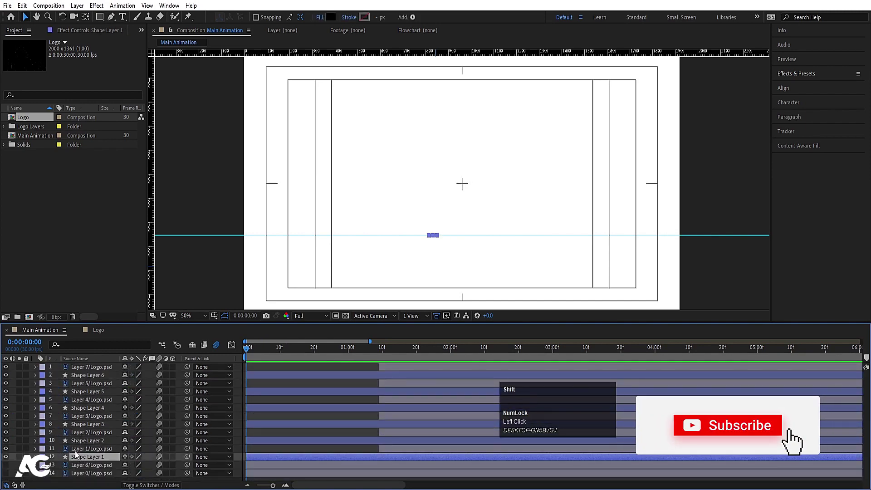
Step: Nest two letter-and-bar pairs into their own compositions named A and D
key(ctrl+shift+c)
key(shift+a)
key(Return)
click(92, 446)
key(ctrl+shift+c)
key(shift+d)
key(Return)
Step: Nest the next letter-and-bar pair into a composition named I and select the following pair
click(90, 424)
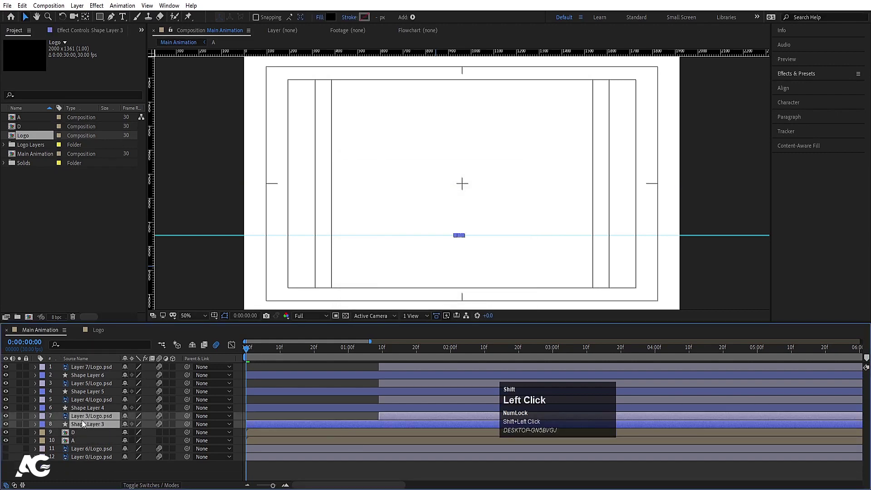
key(ctrl+shift+c)
key(shift+i)
key(Return)
click(81, 413)
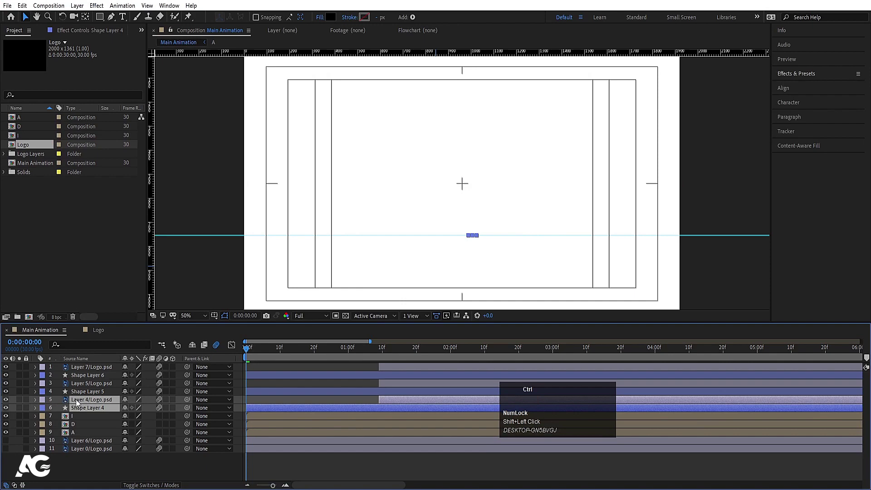
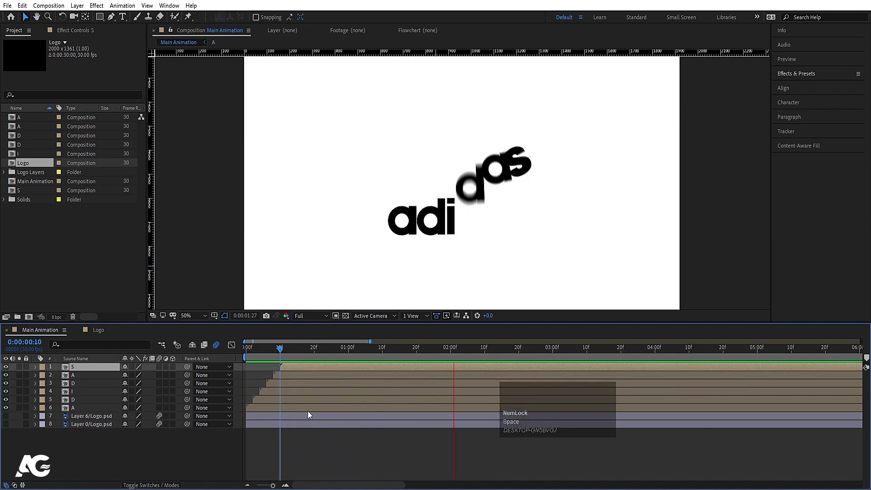
Step: Preview the letter flip animation from the start, then select the registered mark layer range
key(space)
click(272, 353)
key(space)
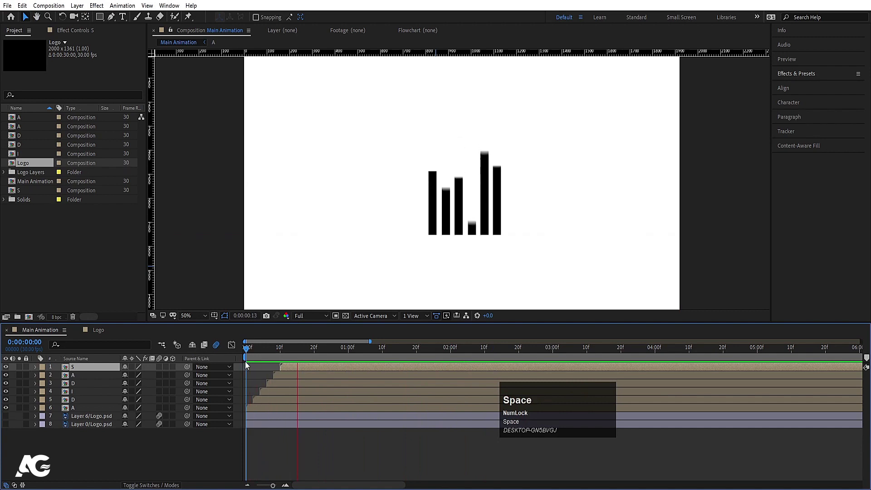
key(space)
drag(8, 416, 82, 419)
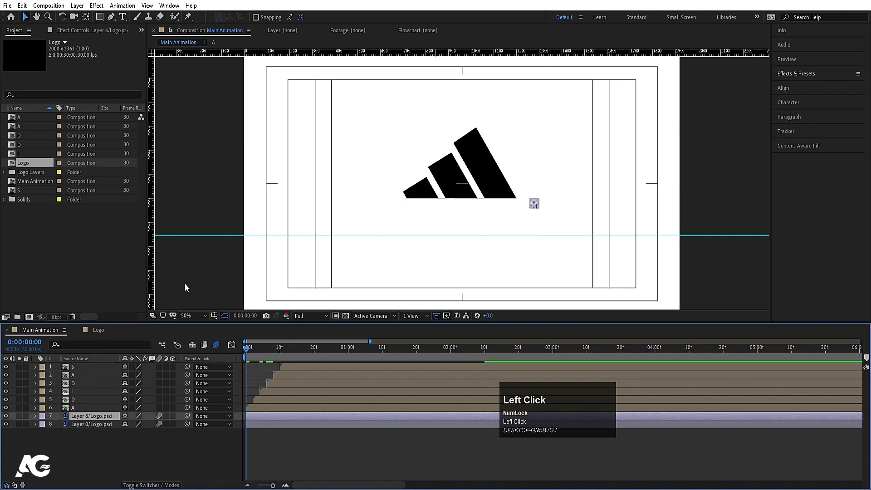
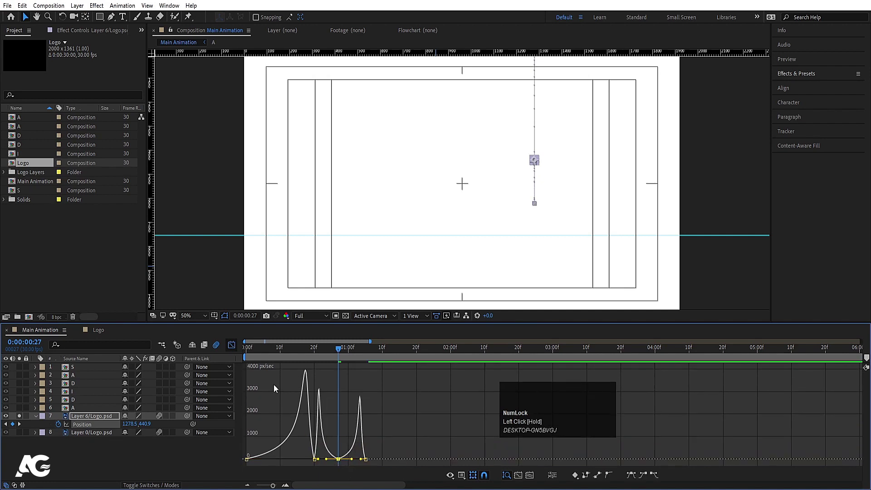
Step: Raise the mark's first Position keyframe above the frame and preview its drop
click(263, 353)
key(space)
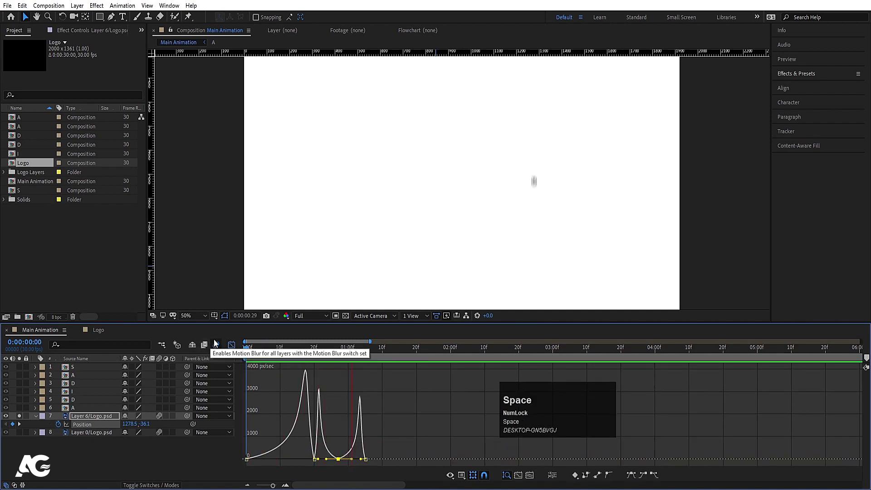
click(234, 350)
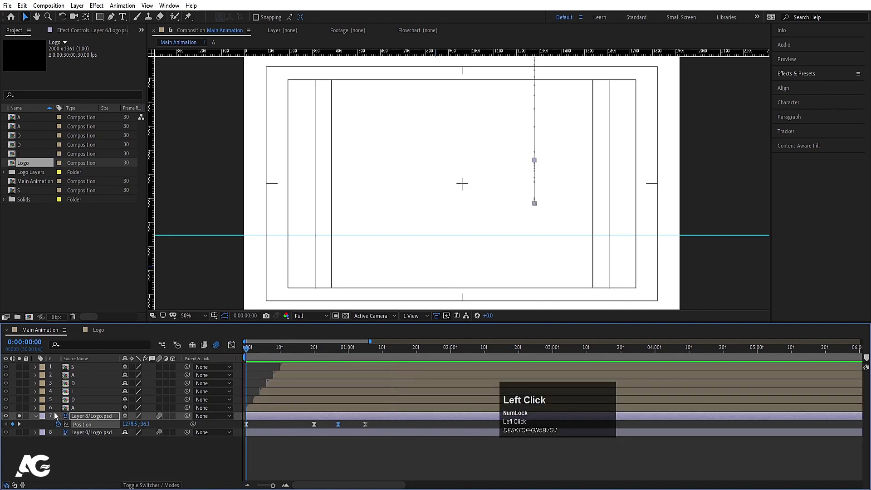
key(space)
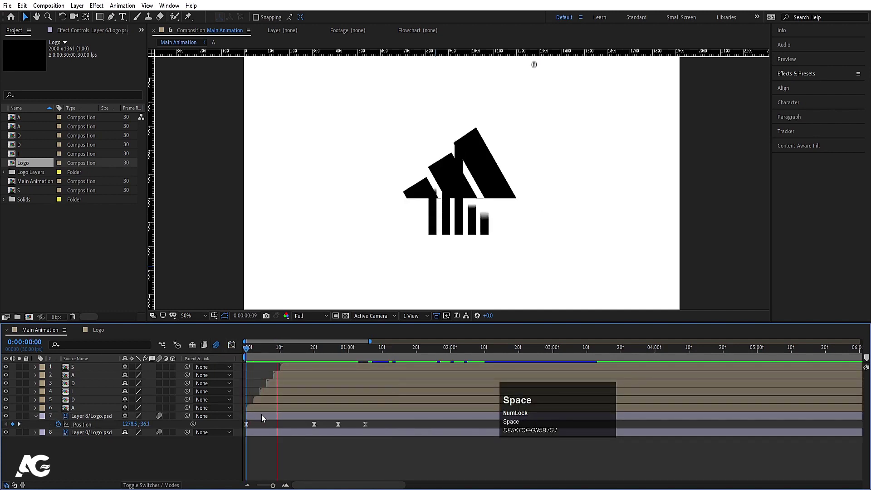
key(space)
Step: Trim layer in-points to the playhead and draw a black rectangle shape layer over the stripes area
click(303, 420)
key([)
click(106, 439)
key([)
drag(170, 466, 458, 388)
key(u)
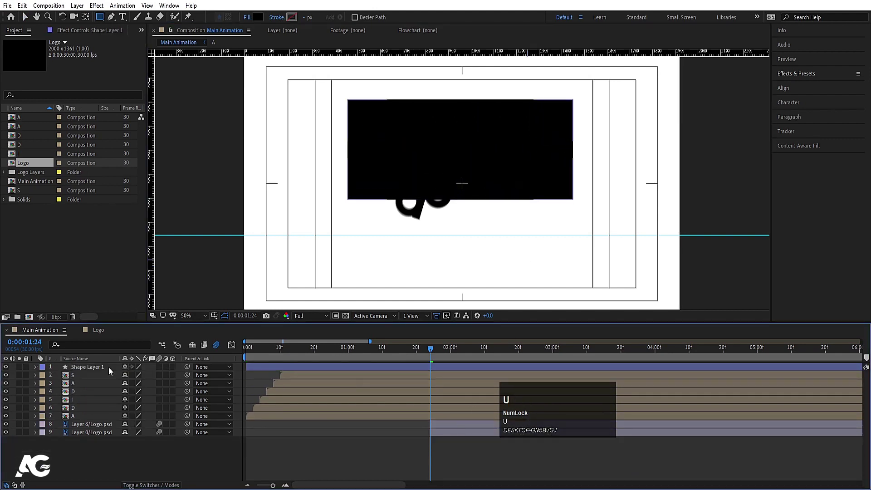
Step: Move the rectangle above the stripes layer and set the stripes' Track Matte to Alpha
drag(112, 369, 132, 429)
key([)
click(105, 434)
key(F4)
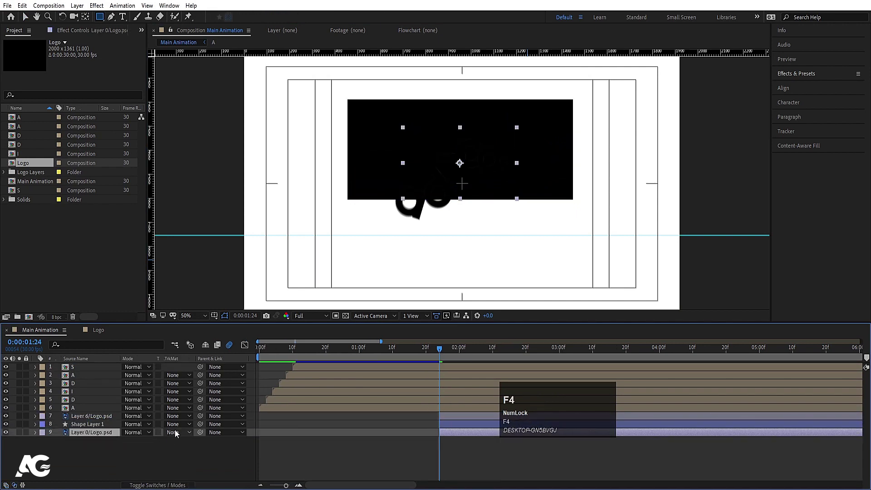
drag(178, 432, 117, 433)
Step: Expose the stripes' Position and record a keyframe for the diagonal slide-in
key(p)
click(61, 443)
key(space)
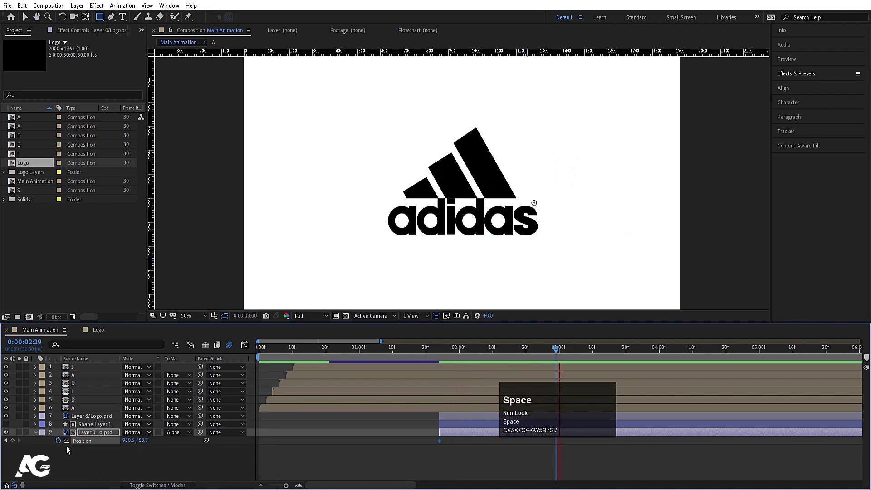
click(19, 444)
key(j)
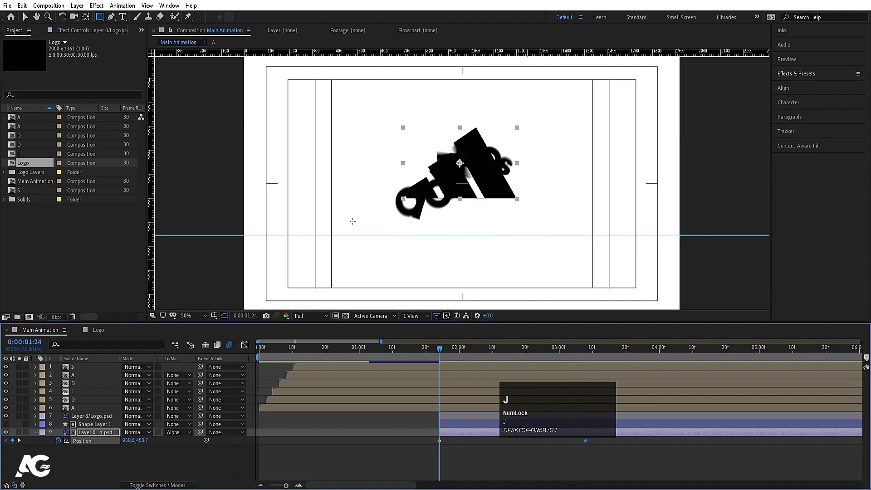
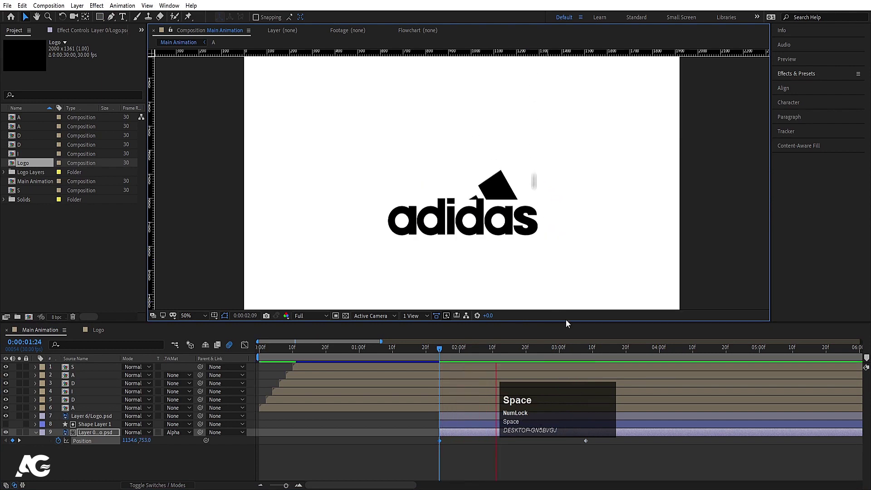
Step: Ease the stripes' Position keyframes with F9 and adjust the slide-in path, then preview
click(566, 420)
click(311, 429)
key(F9)
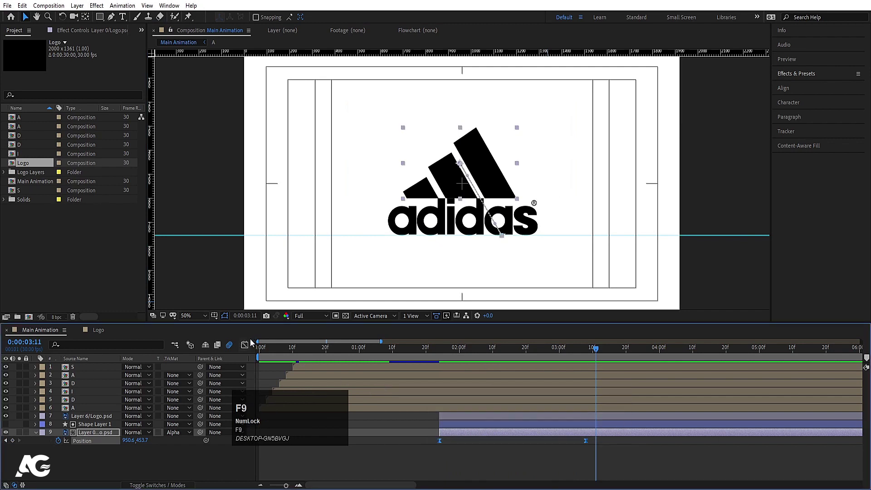
drag(248, 345, 432, 353)
key(space)
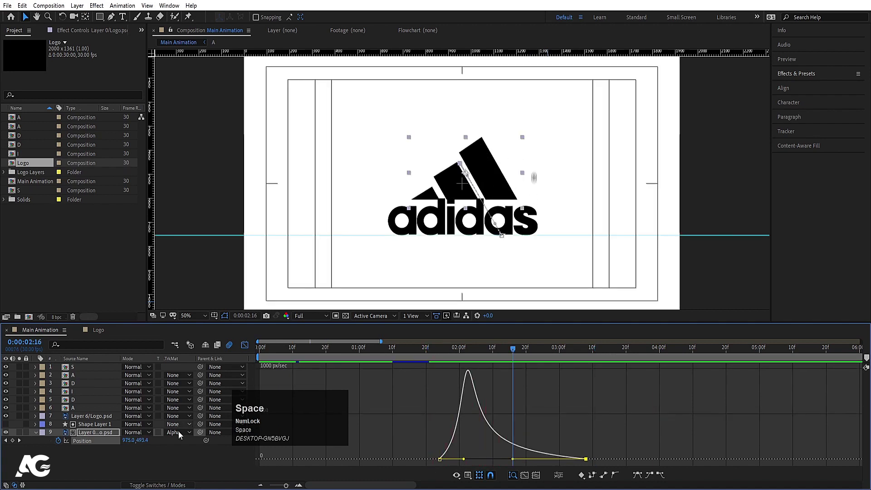
Step: Reorder the stripes layer in the stack and play the animation from the start to check it
click(165, 457)
key(F4)
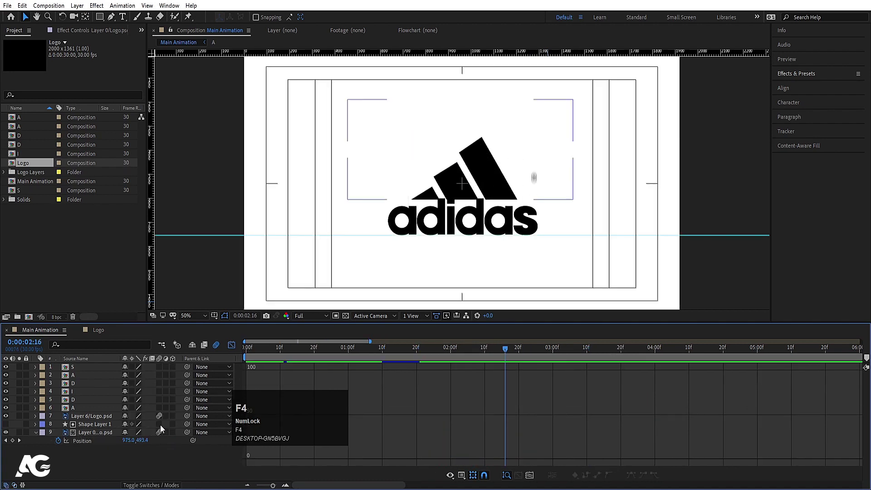
drag(163, 425, 170, 342)
key(space)
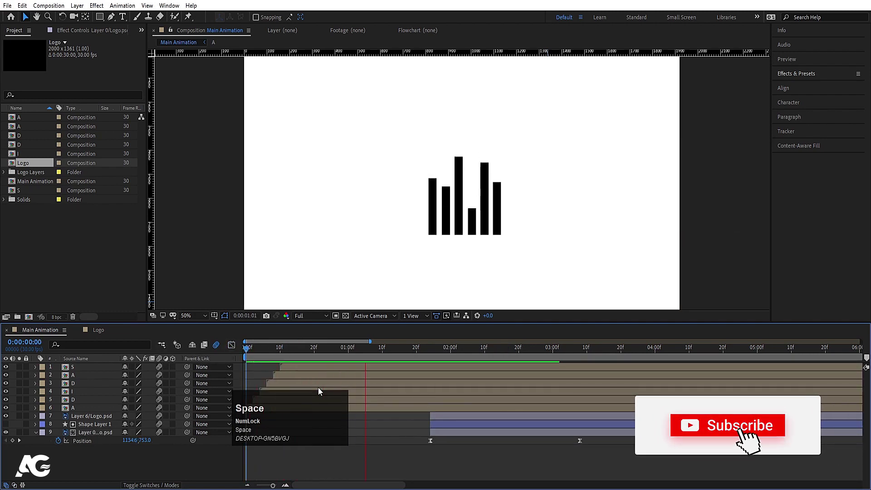
key(space)
click(384, 354)
key(space)
Step: Retime the stripes and mark layers' in-points to the playhead and preview the full assembly
click(448, 416)
click(445, 433)
key([)
key(space)
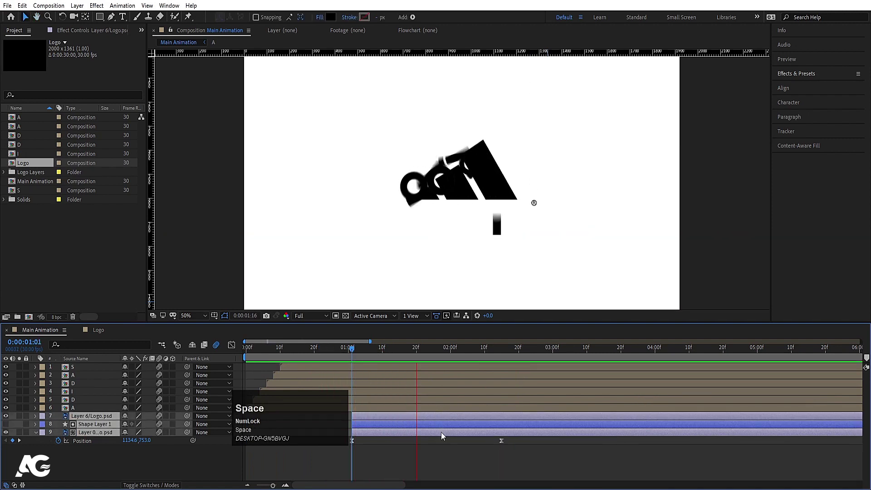
key([)
key(space)
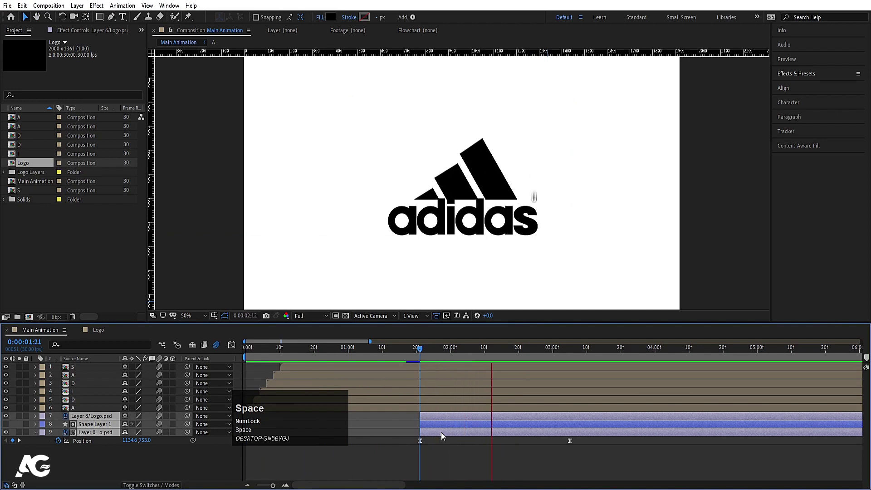
key(space)
click(157, 459)
Step: Collapse the keyframe views and add a new Null Object layer to the composition
key(u)
text(uu)
right_click(157, 461)
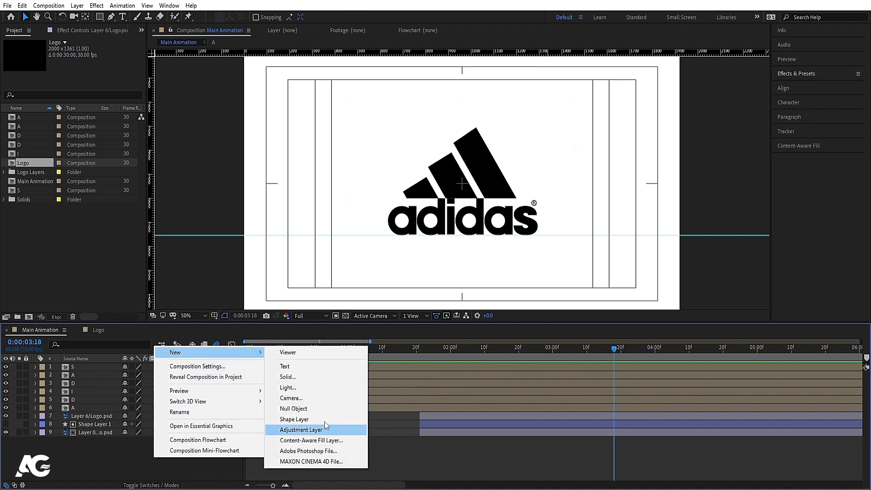
click(314, 412)
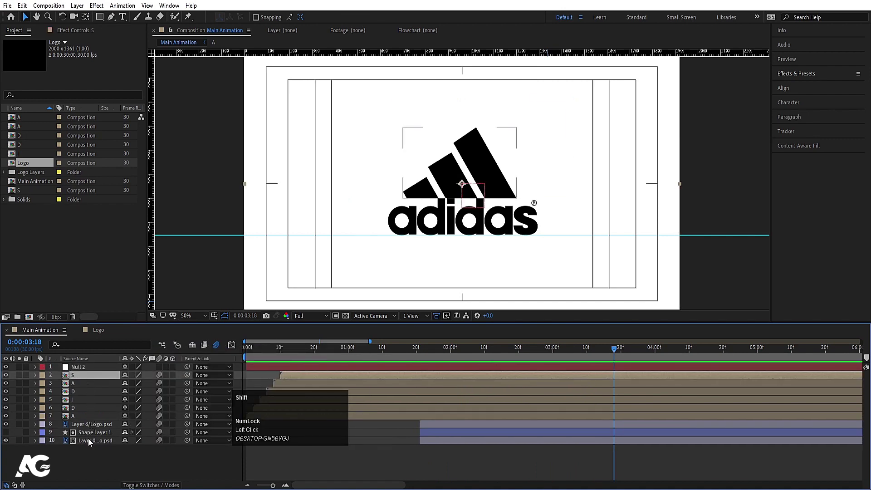
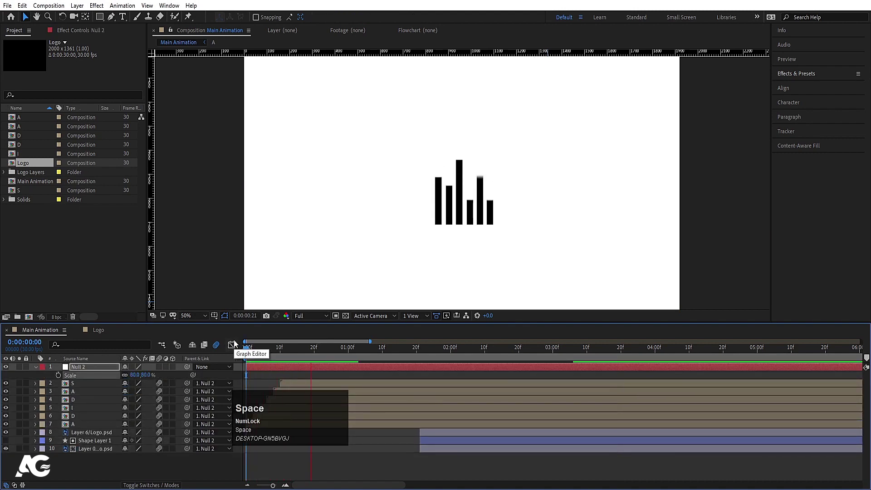
Step: Preview, then select the registered mark layer and reveal its keyframes to readjust the drop
key(space)
click(427, 433)
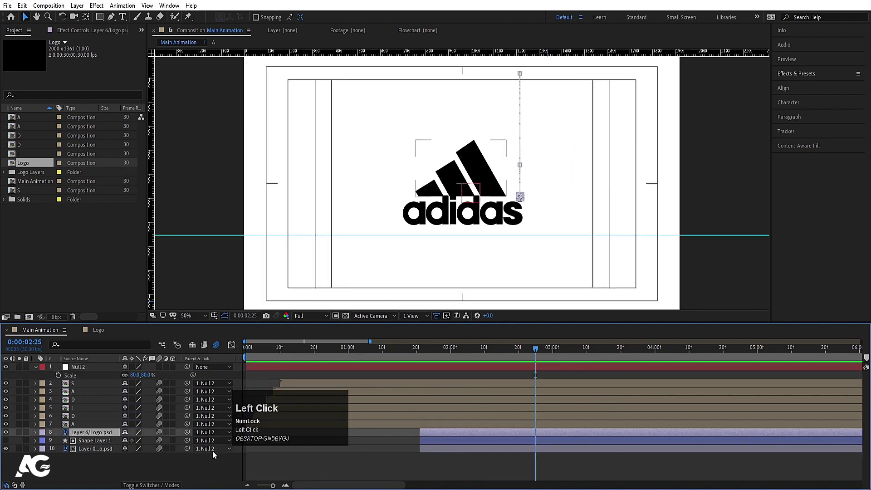
text(ujjj)
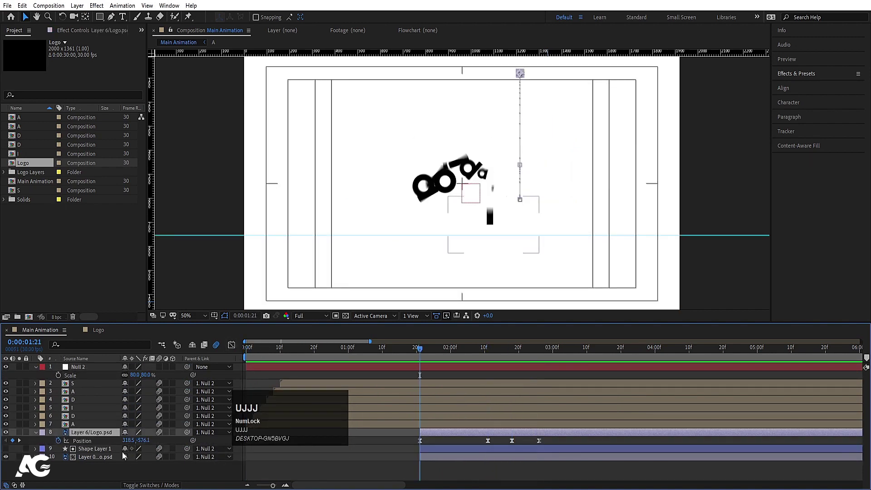
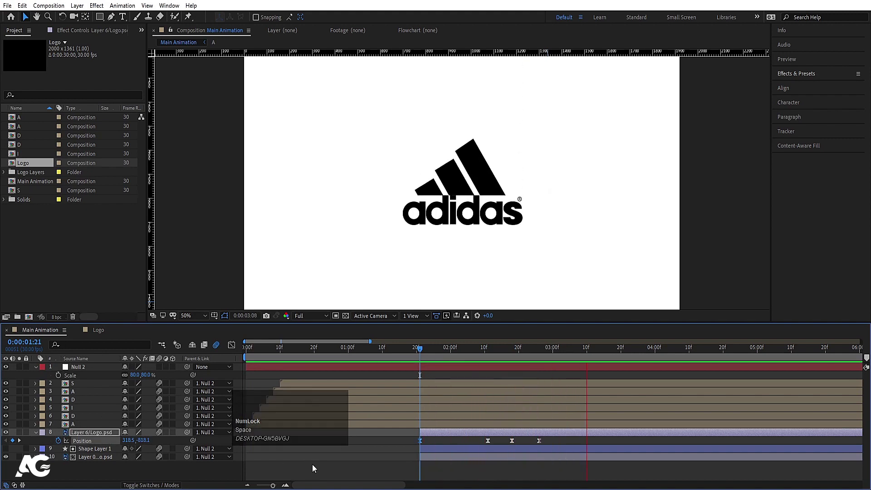
key(space)
key(n)
key(space)
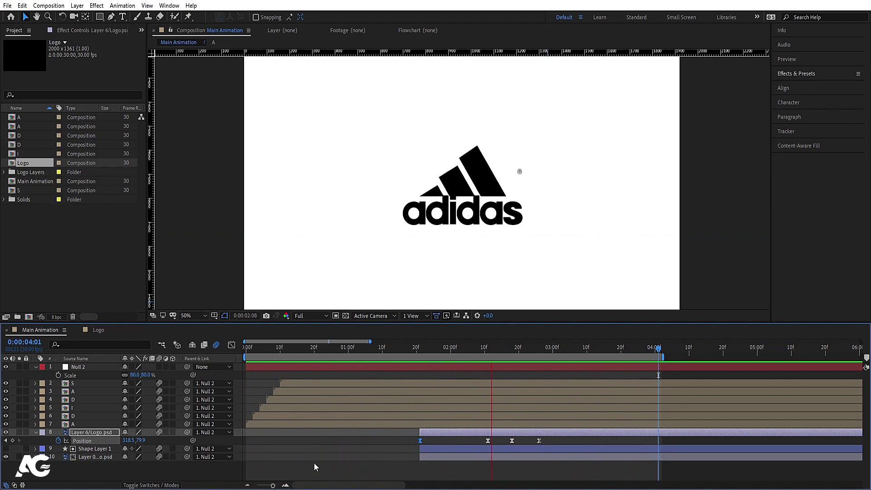
key(space)
click(269, 381)
key(u)
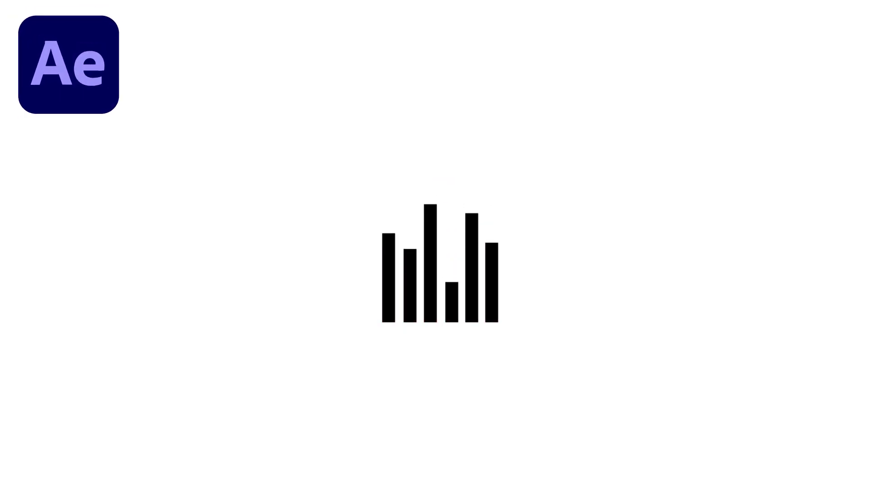